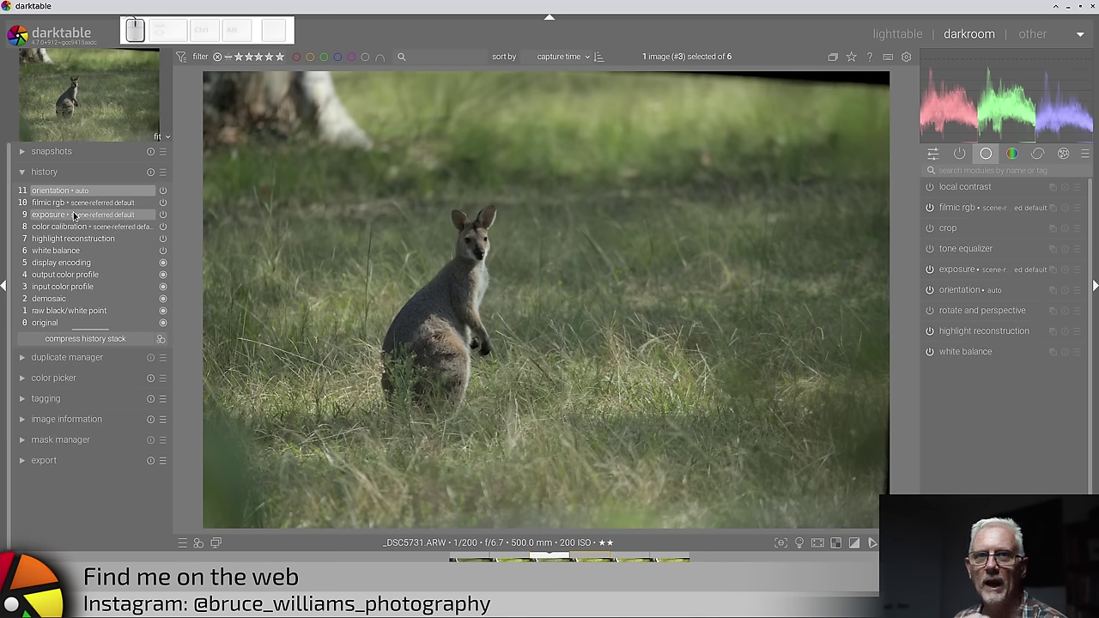
Set the auto-apply pixel workflow default to scene-referred (sigmoid) on the processing preferences page.
click(913, 60)
click(910, 60)
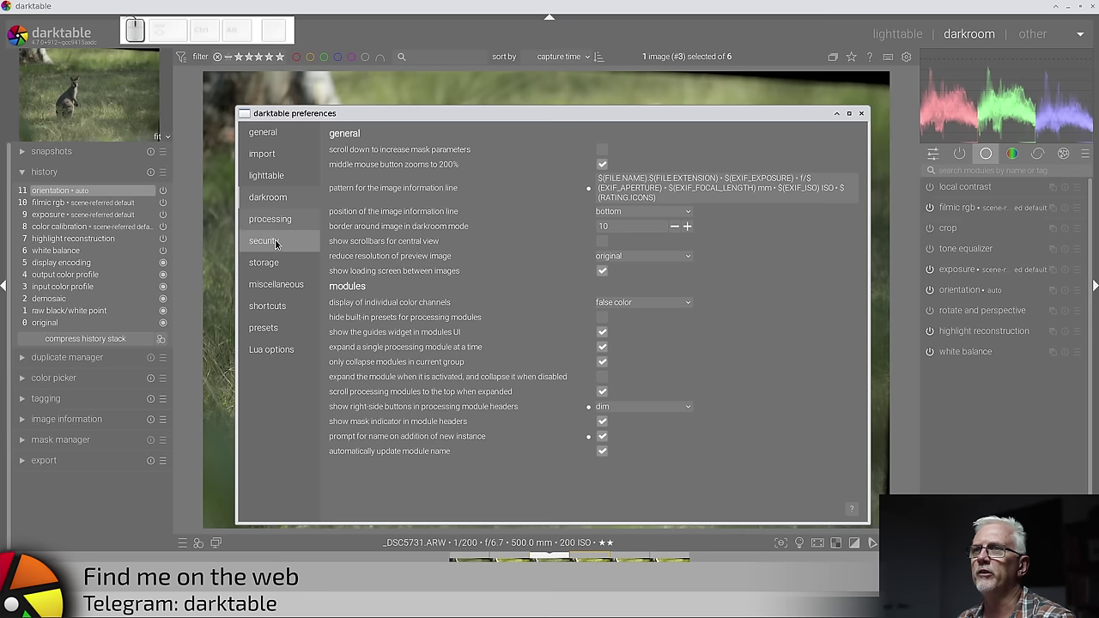
click(272, 224)
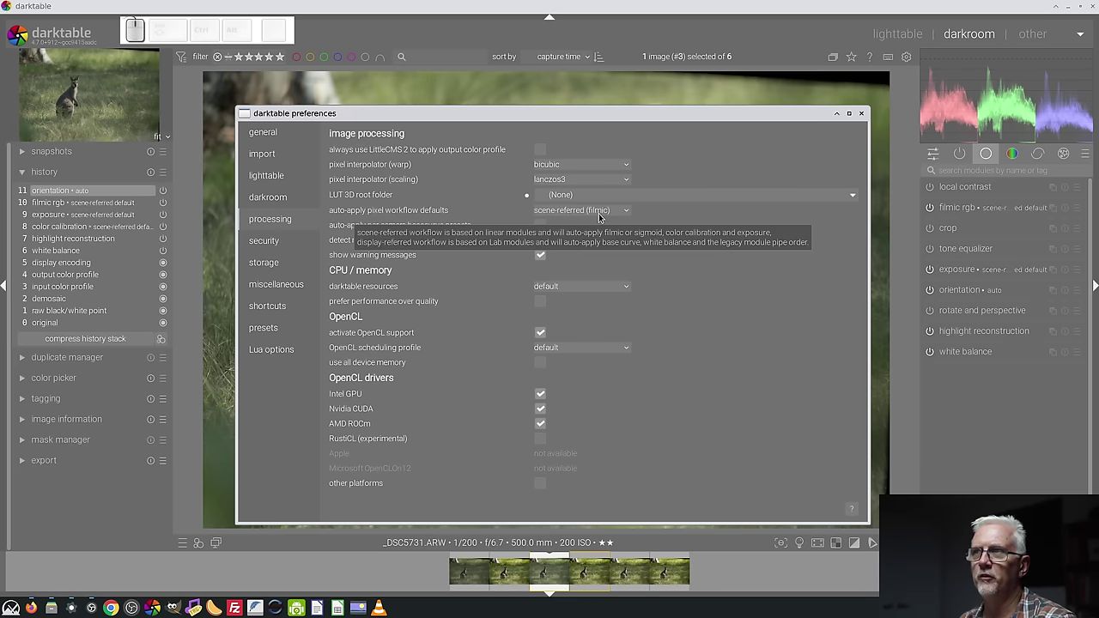
click(608, 212)
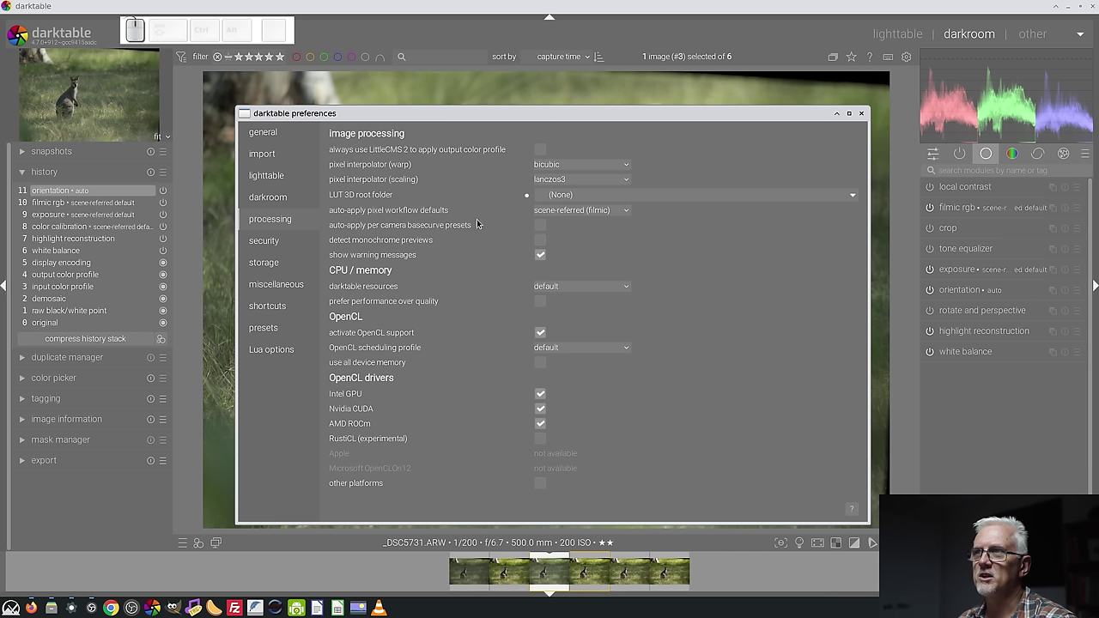
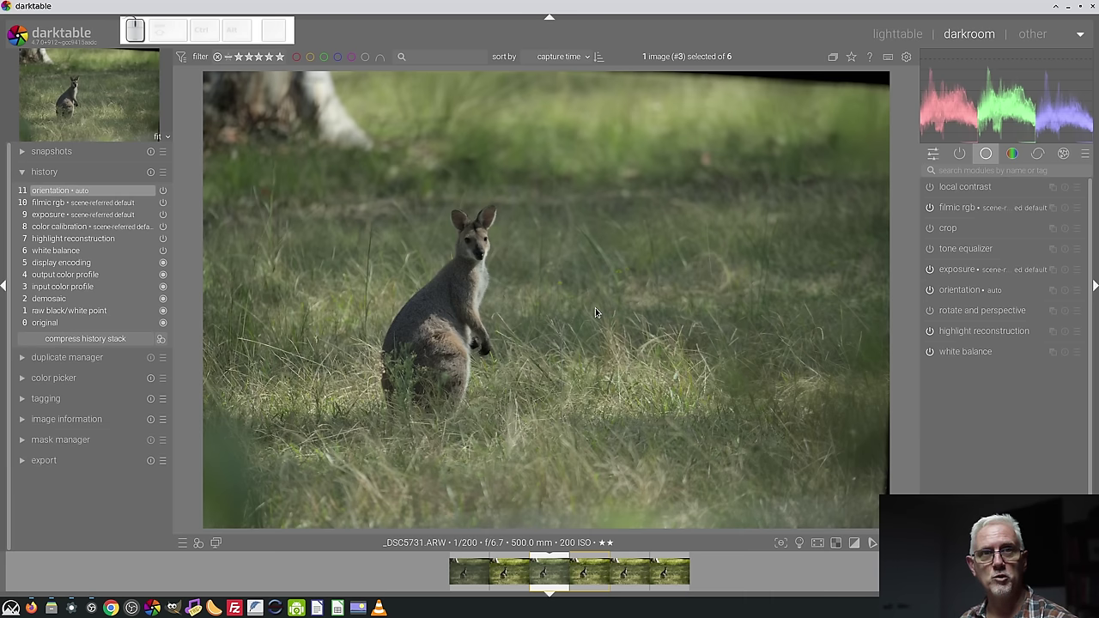
scroll(up, 3)
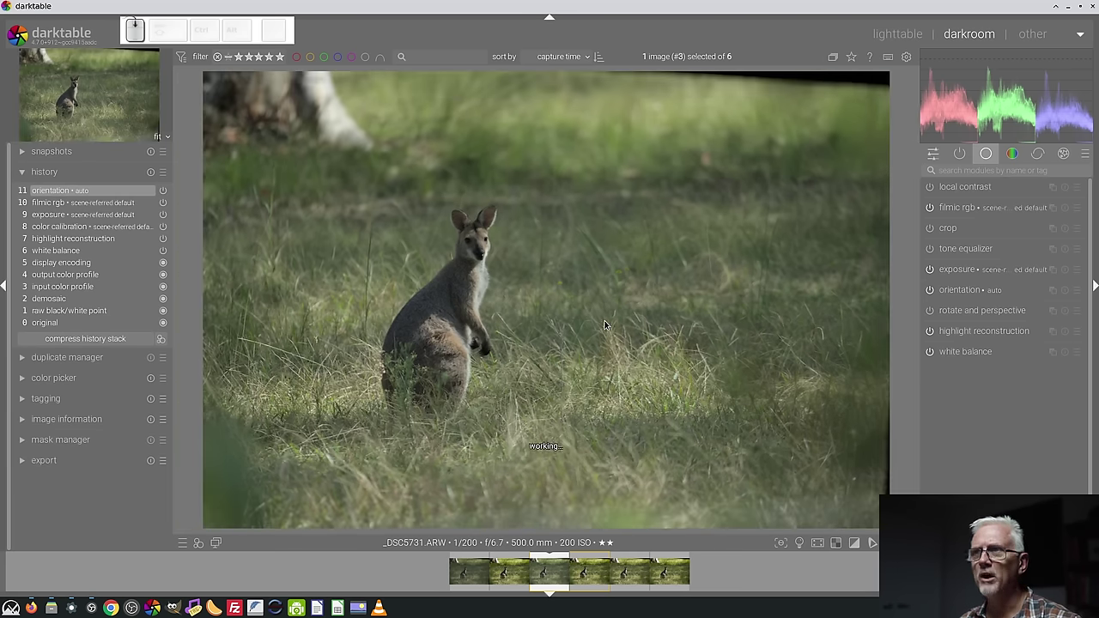
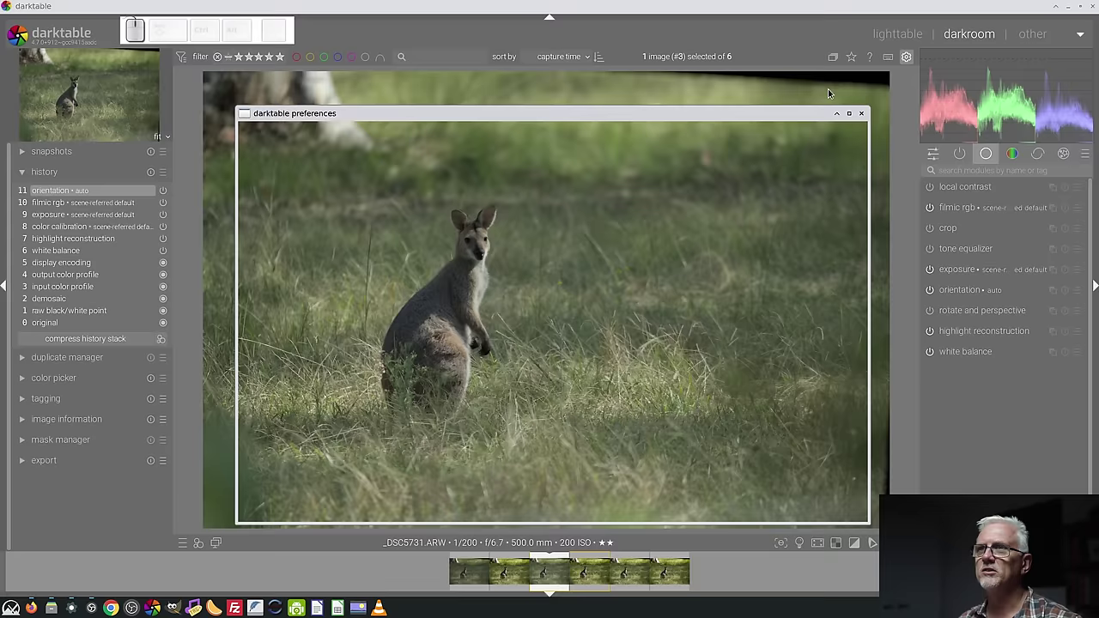
click(298, 220)
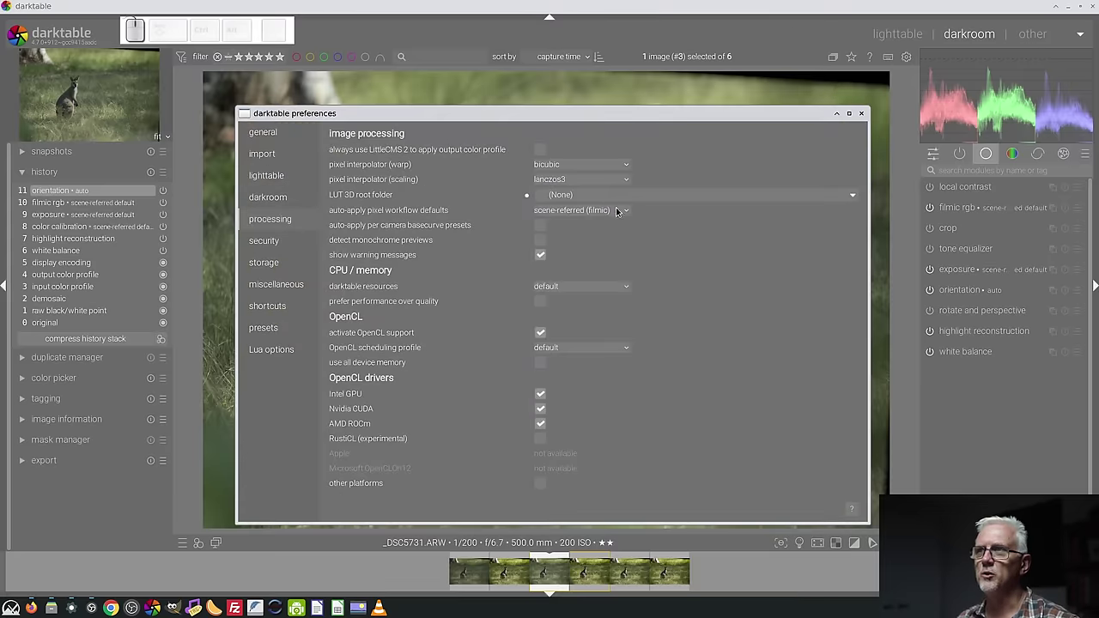
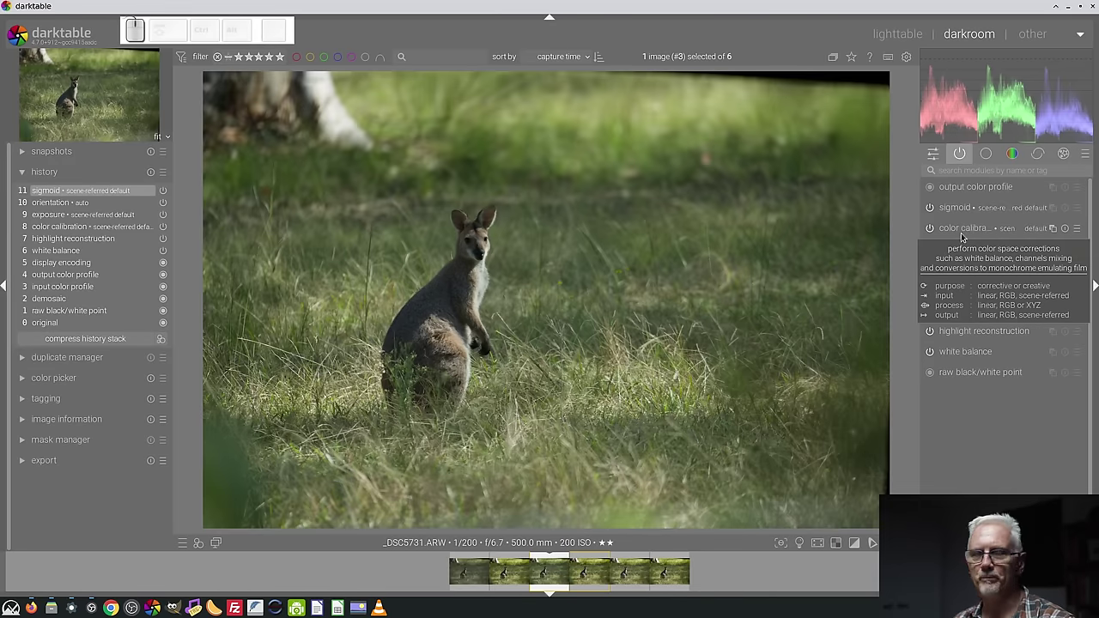
Switch the workflow default to display-referred (legacy) in preferences and reprocess the image.
click(960, 213)
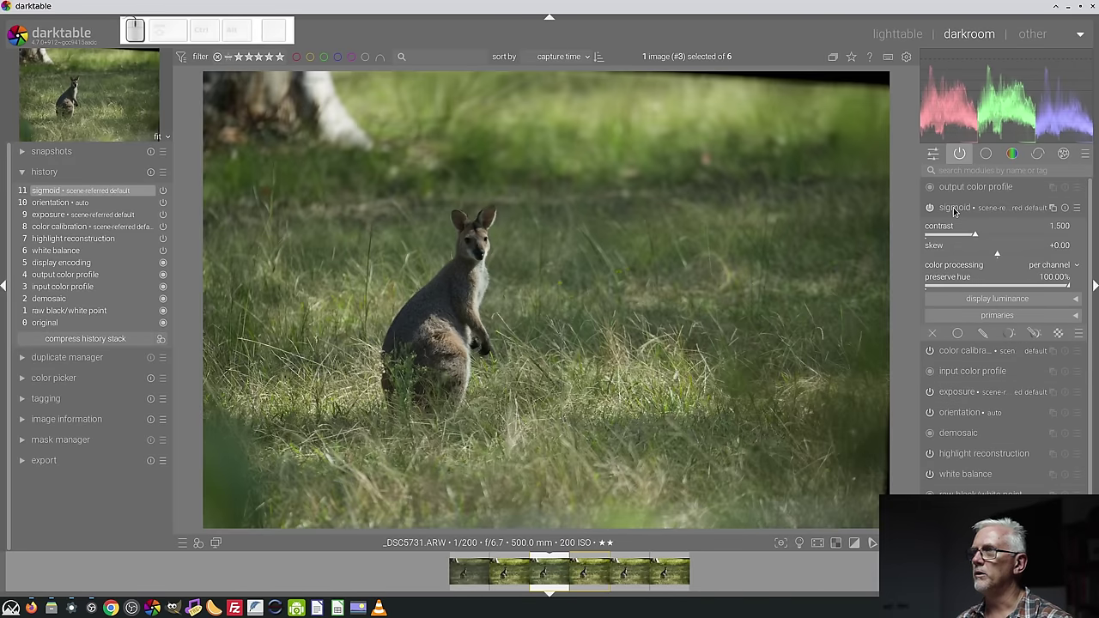
click(957, 209)
click(908, 55)
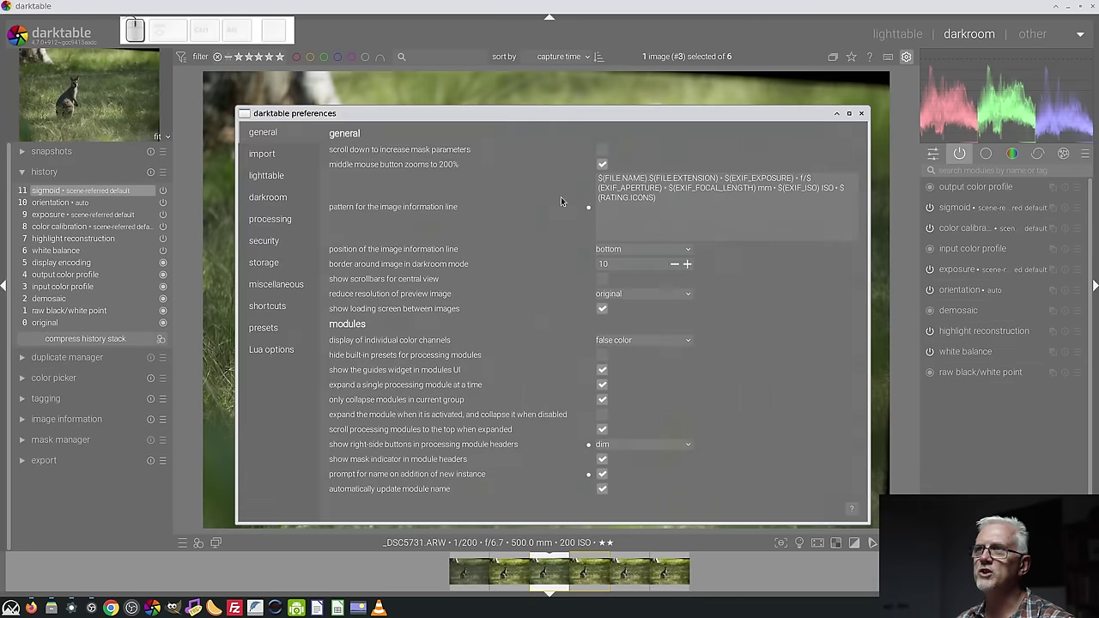
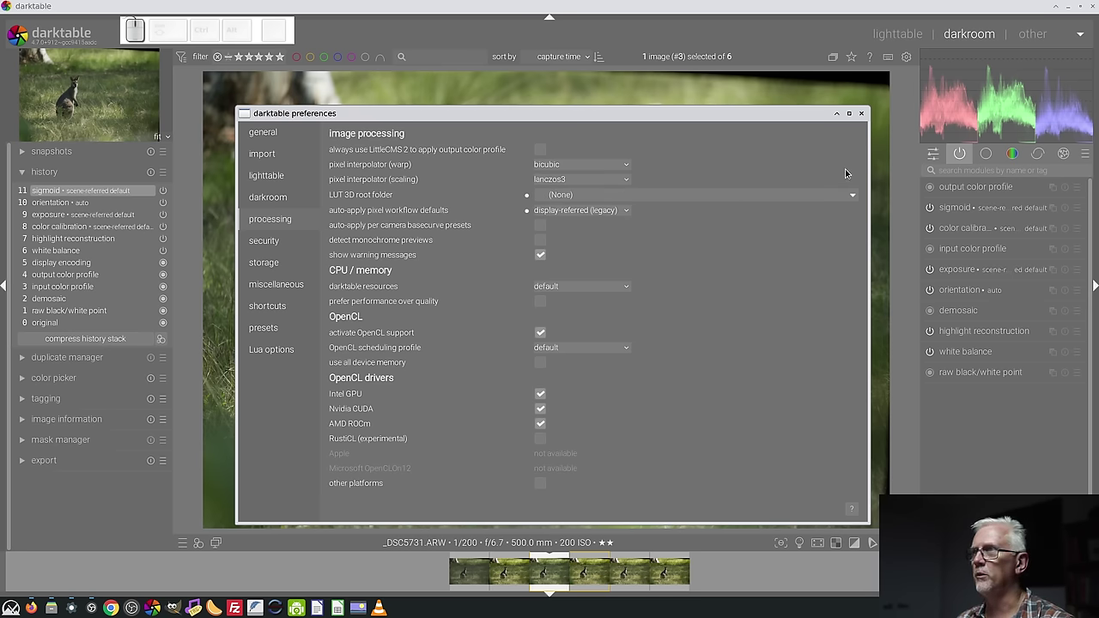
click(860, 118)
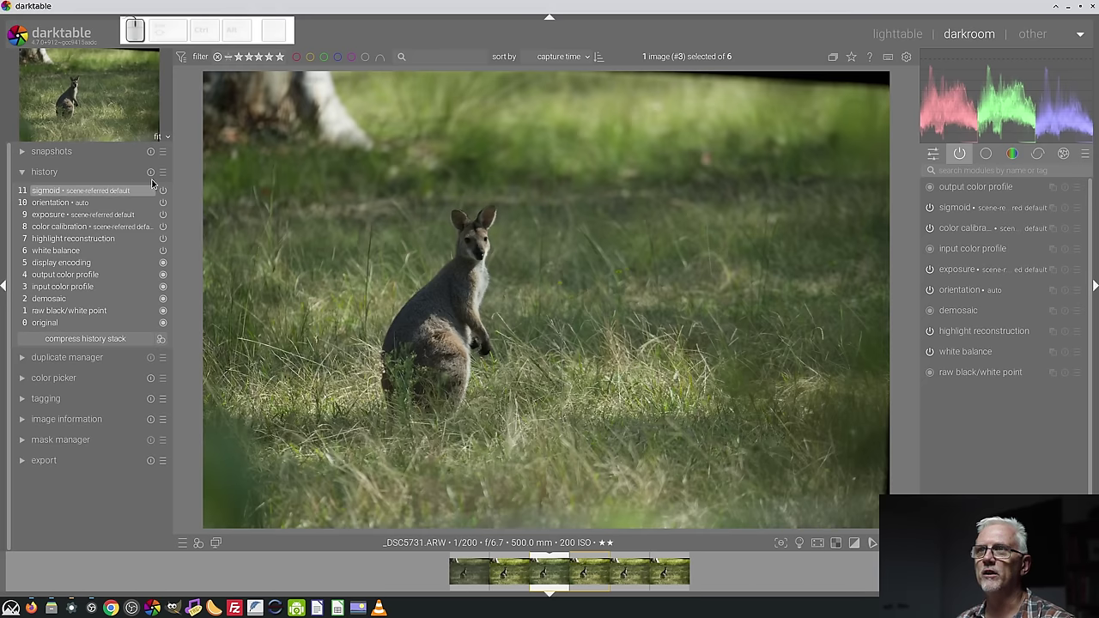
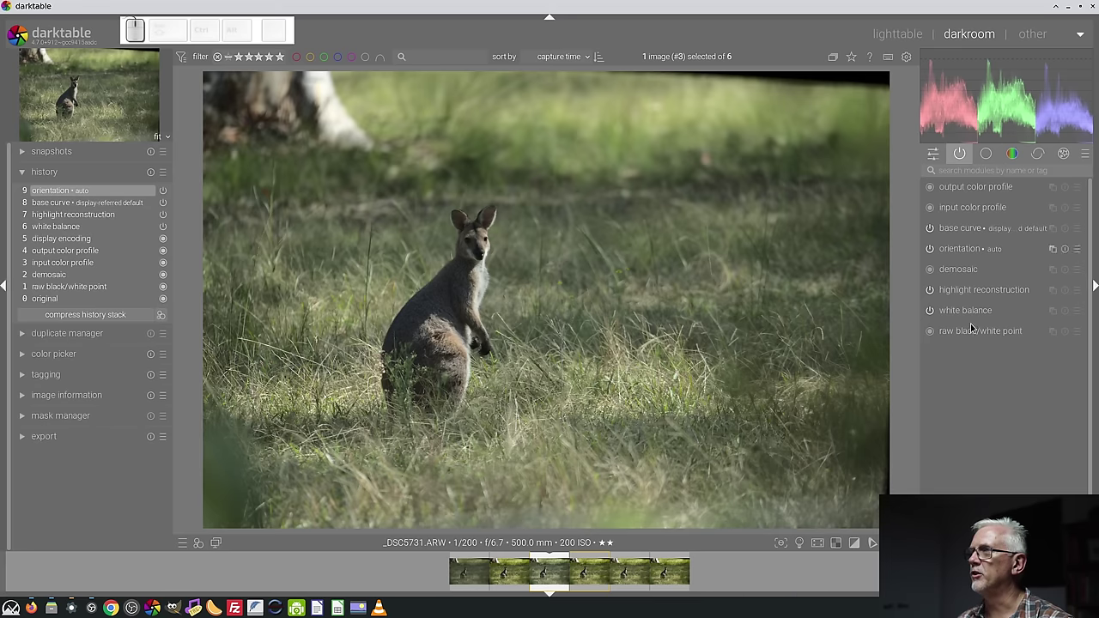
Inspect the base curve module that now replaces sigmoid in the history.
click(954, 227)
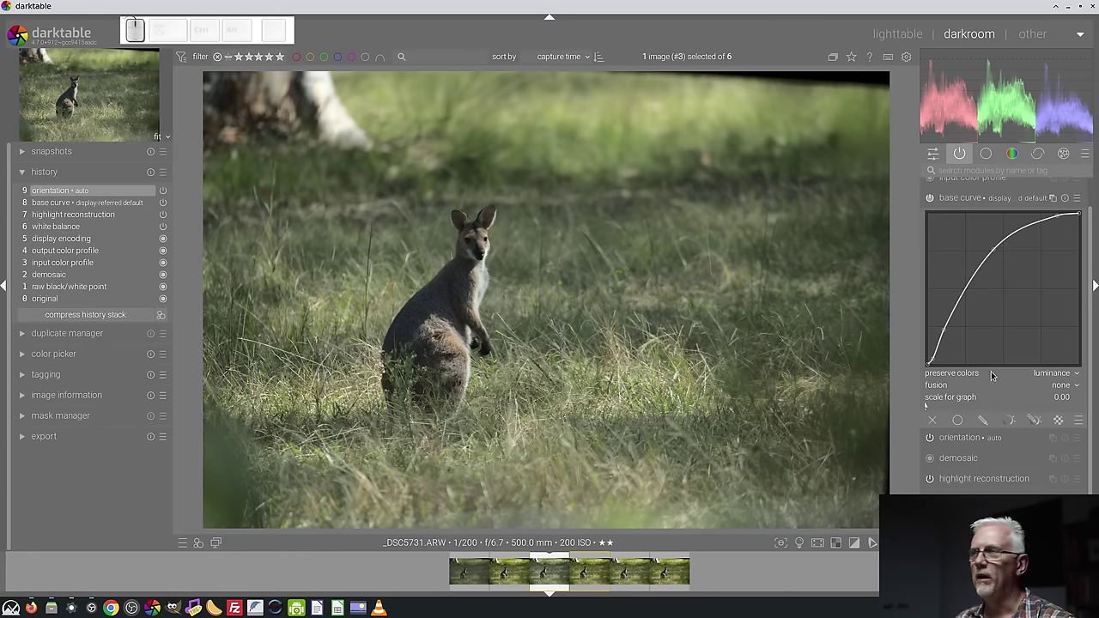
click(967, 203)
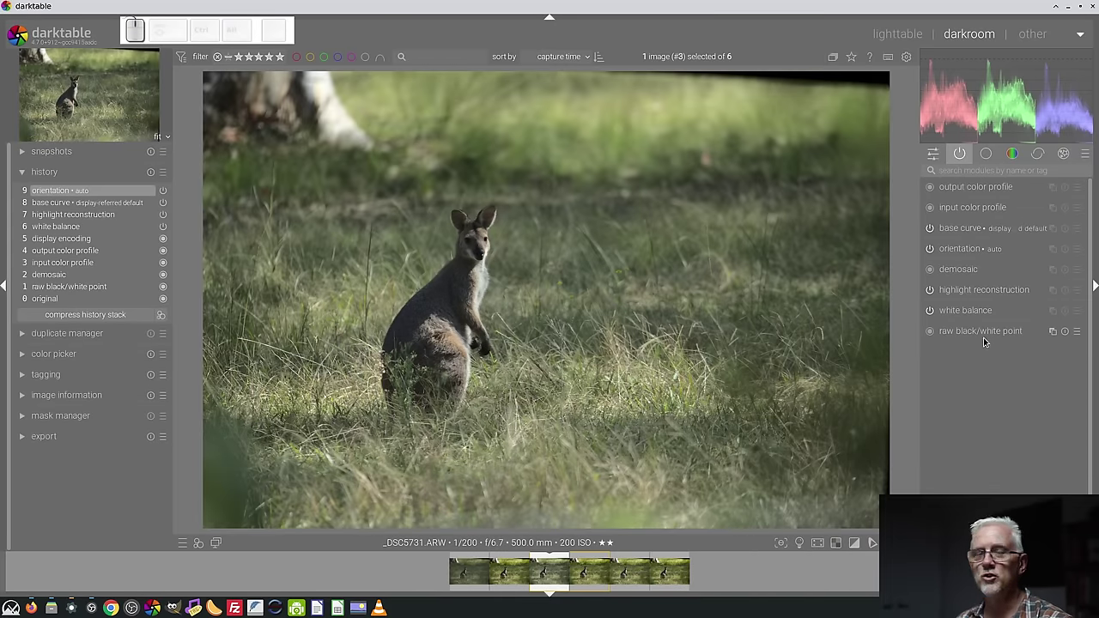
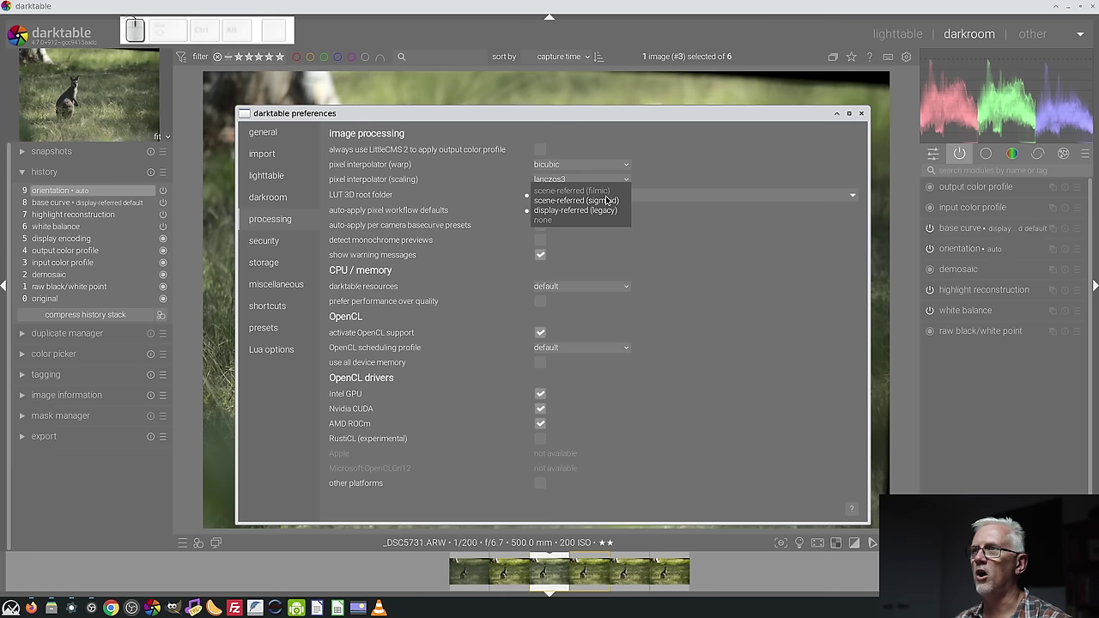
Choose scene-referred (filmic) as the auto-apply pixel workflow default.
click(1085, 281)
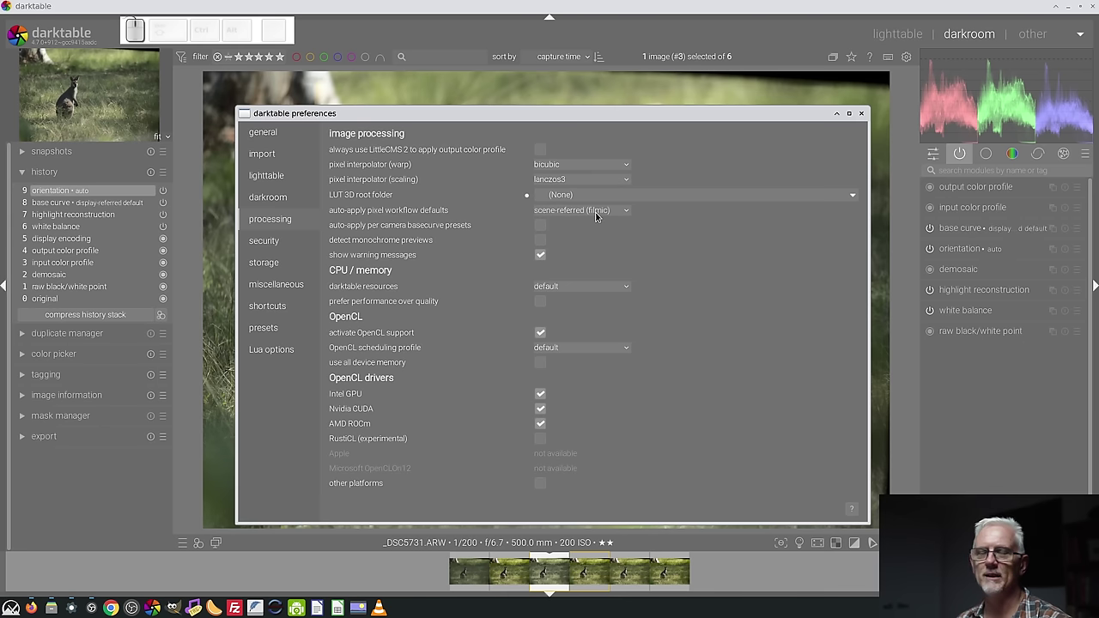
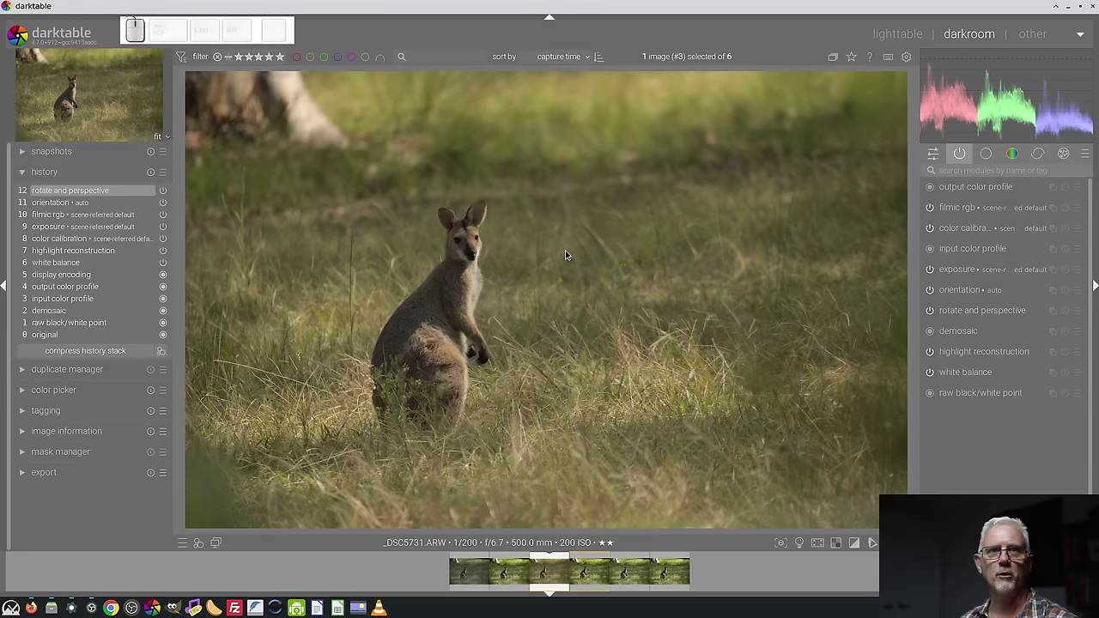
Draw a vertical reference line on the photo for rotate and perspective straightening.
drag(522, 144, 548, 460)
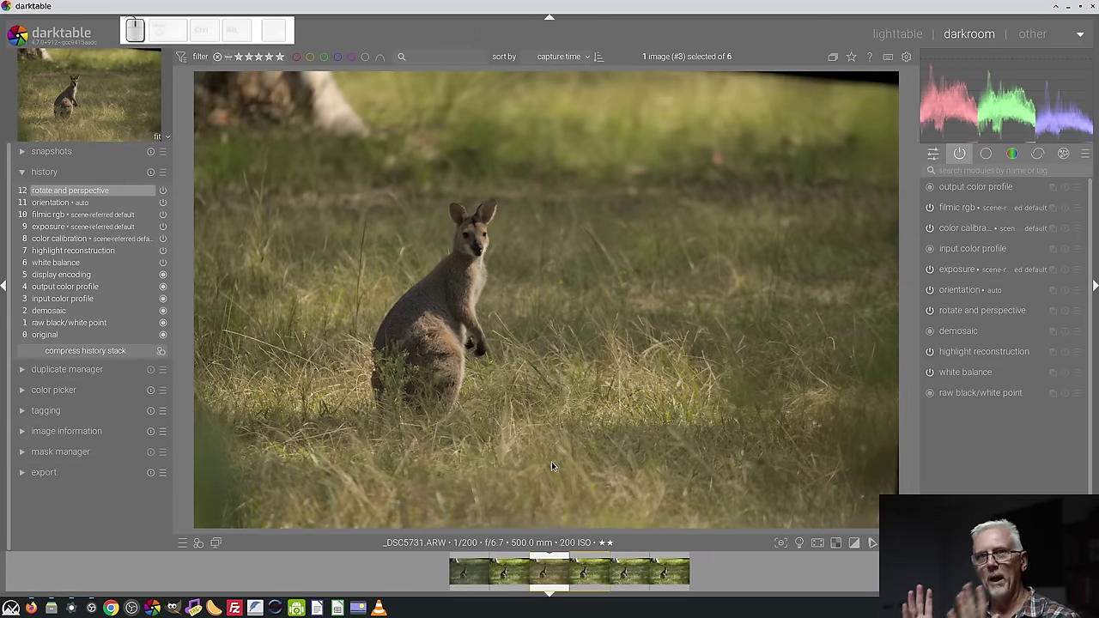
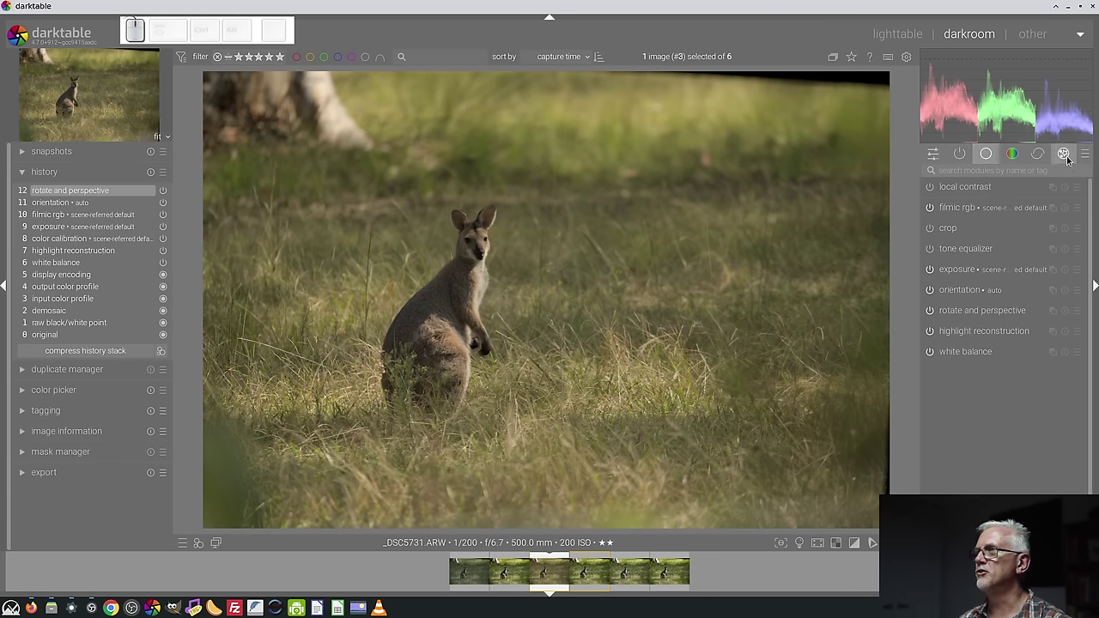
click(1089, 155)
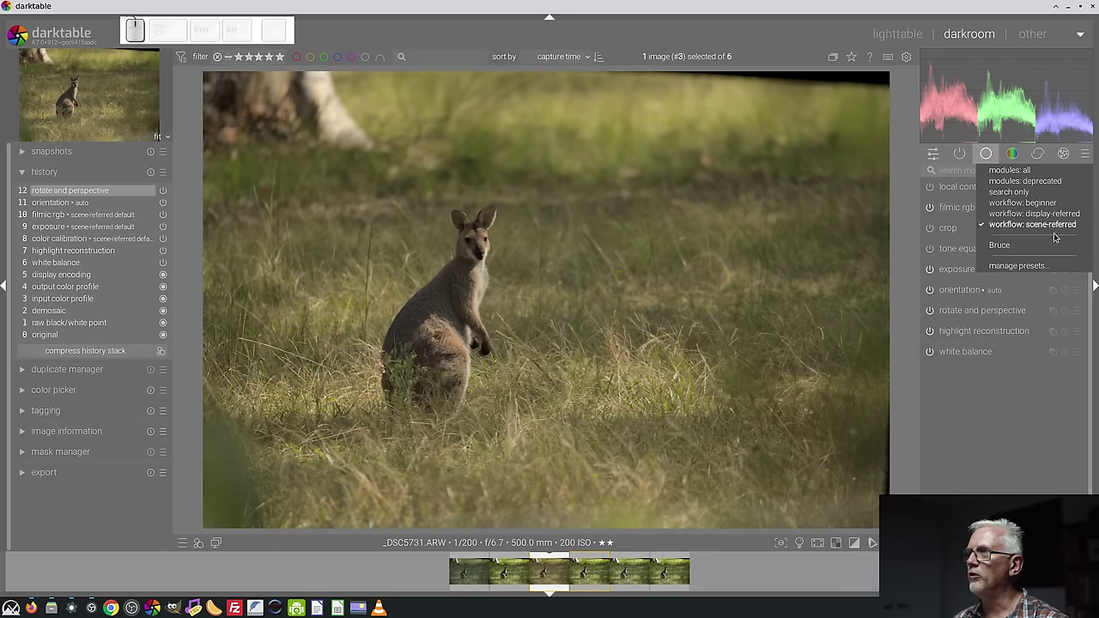
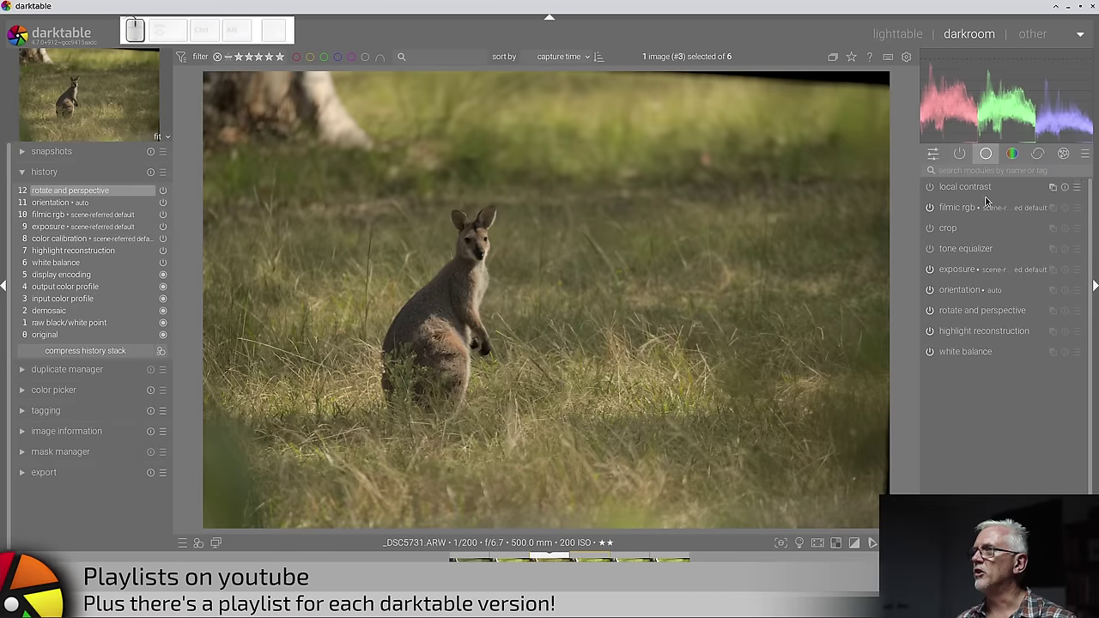
Crop the photo to the 16:9 HDTV aspect ratio around the wallaby.
click(961, 229)
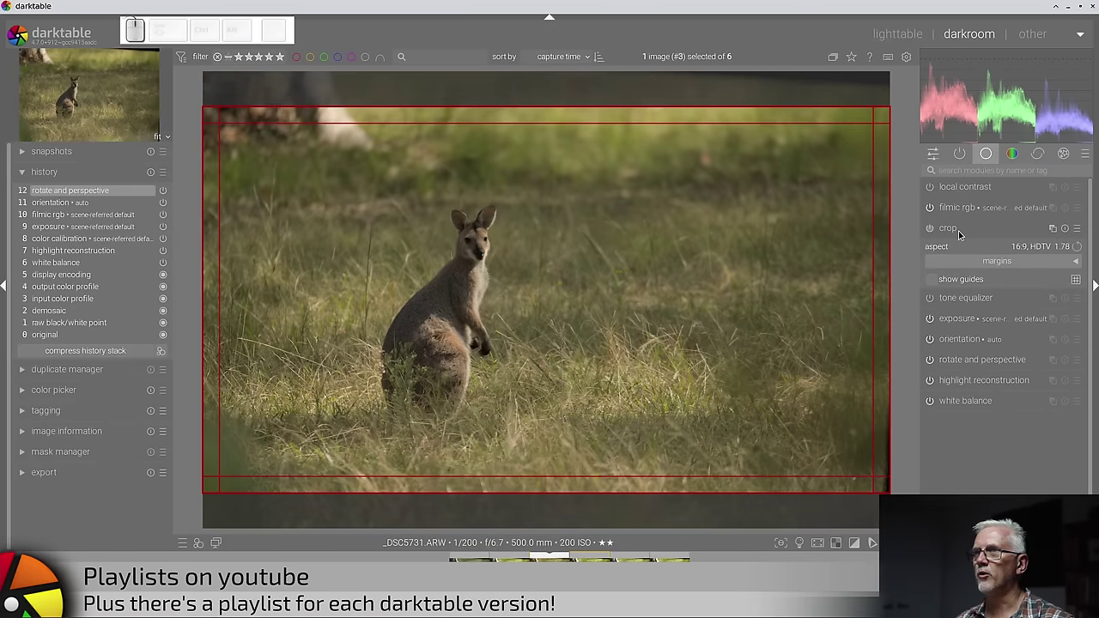
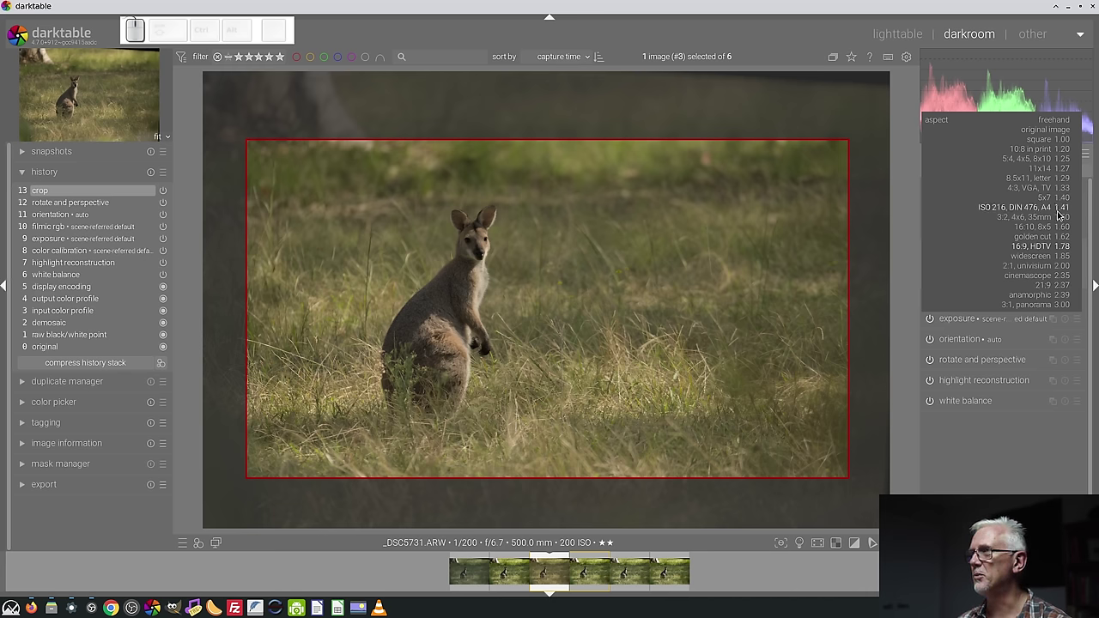
click(1014, 431)
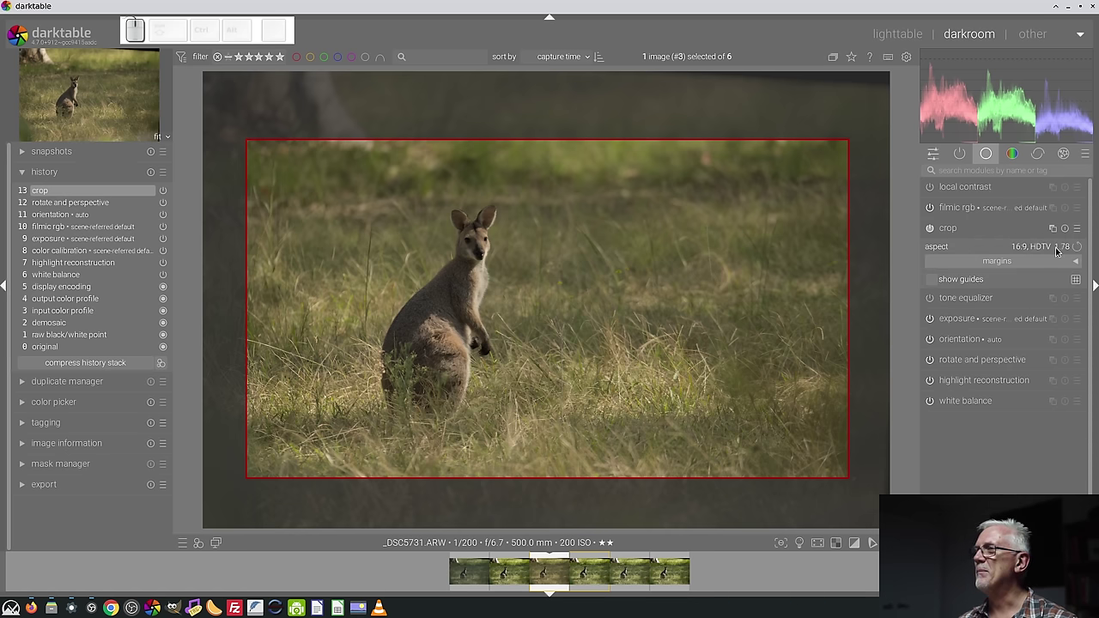
click(1060, 249)
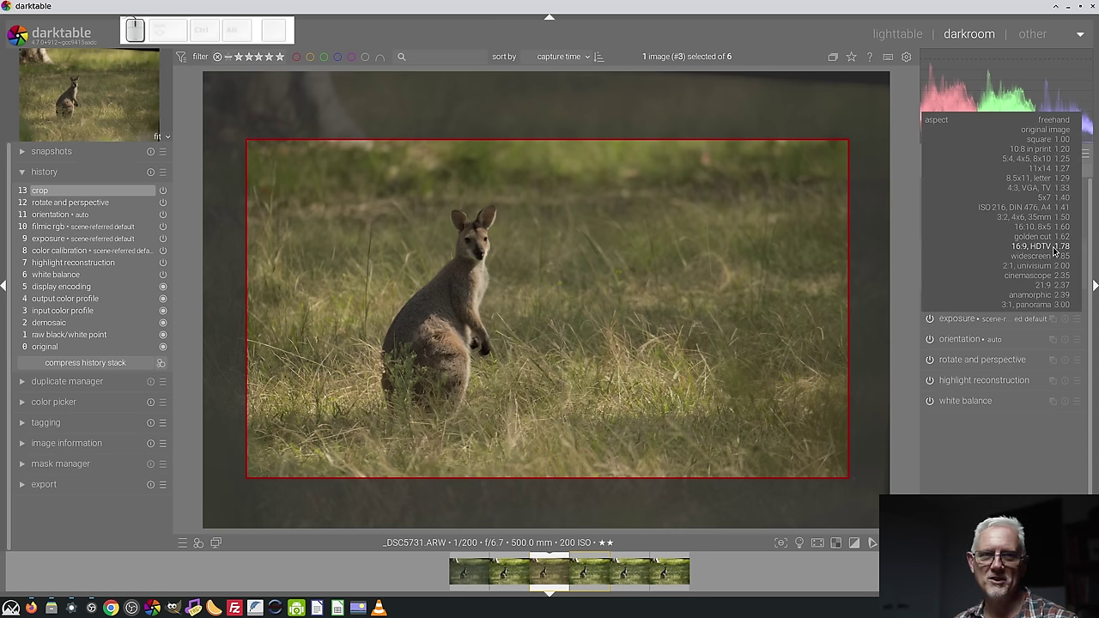
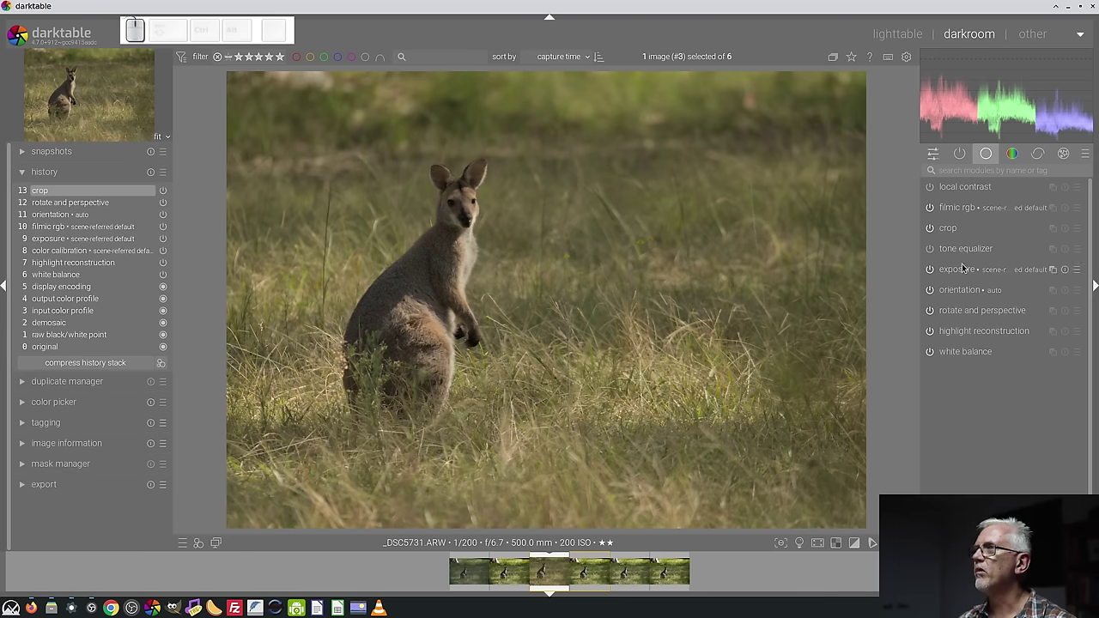
Switch from the colour group to the full list of all modules and browse it.
click(1015, 157)
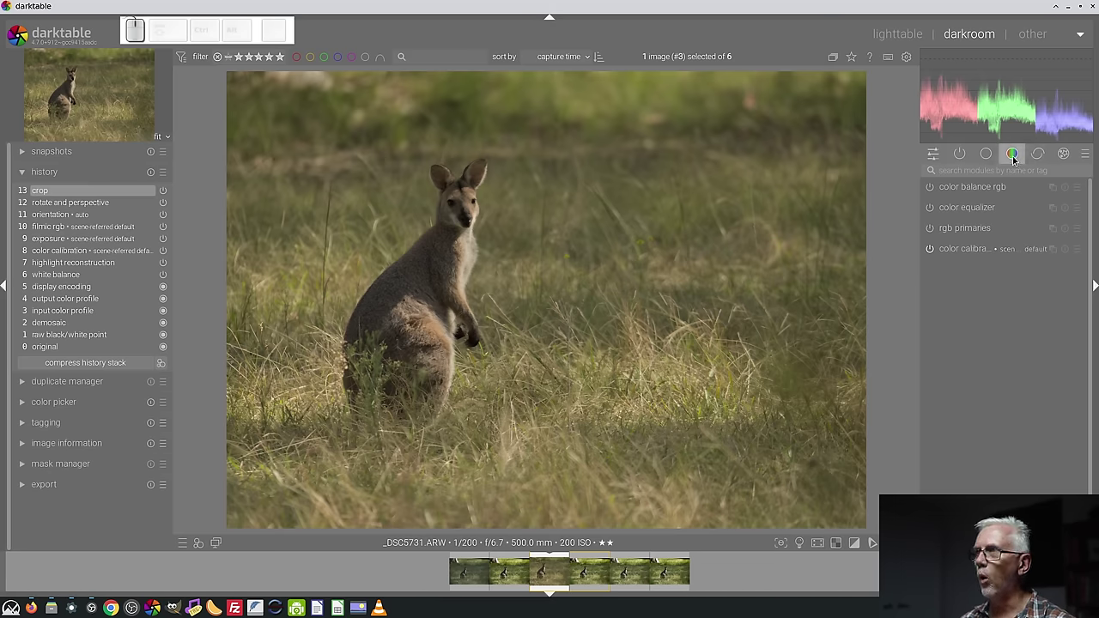
click(1013, 158)
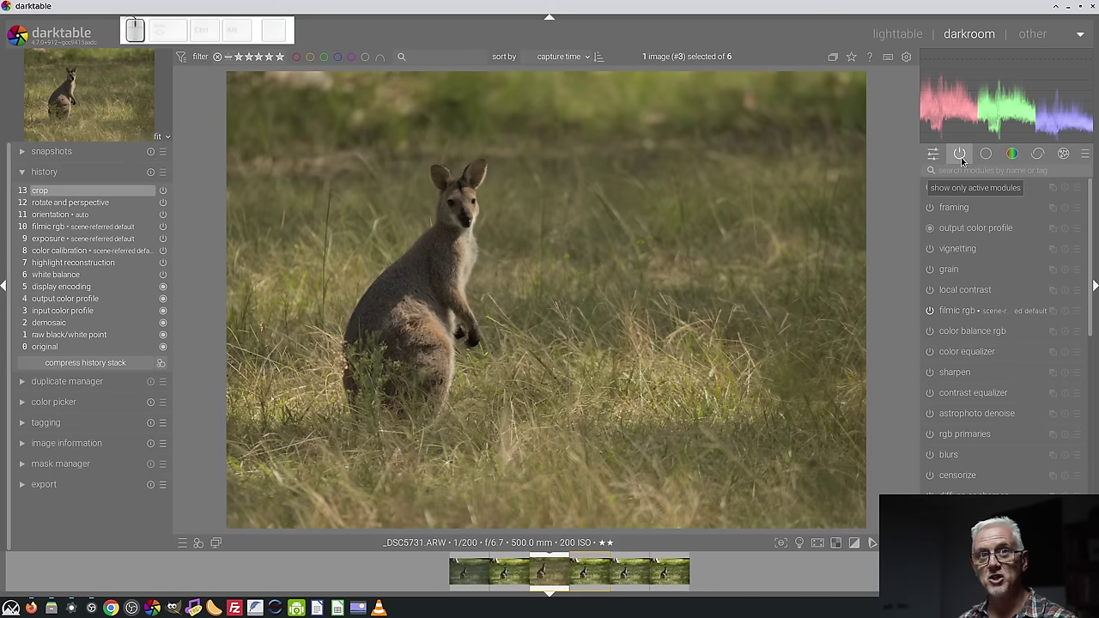
scroll(down, 3)
scroll(up, 3)
scroll(down, 3)
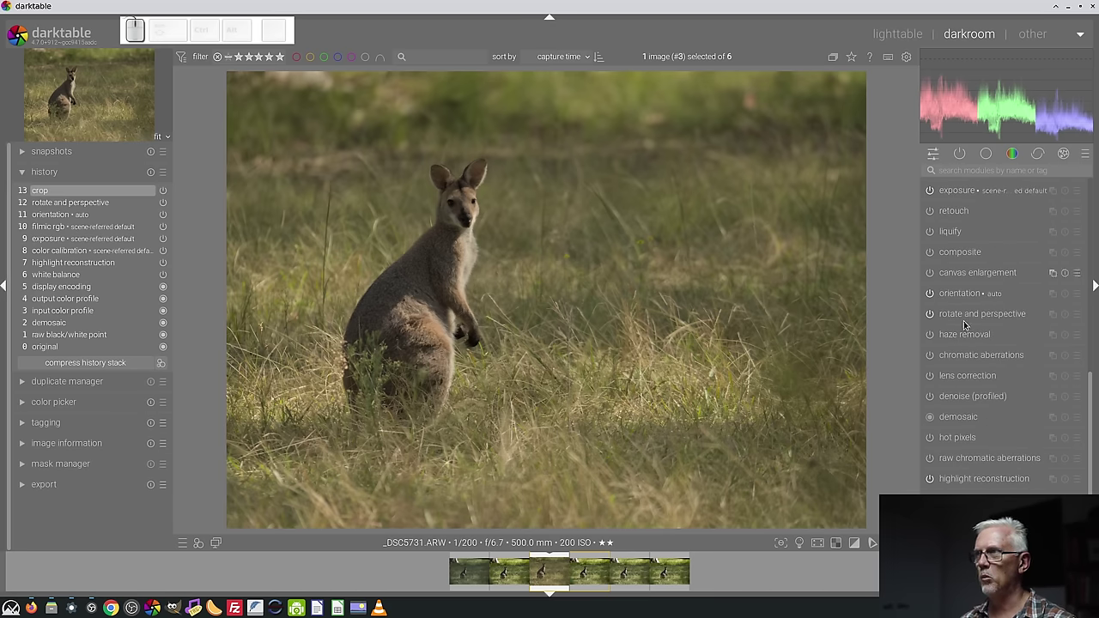
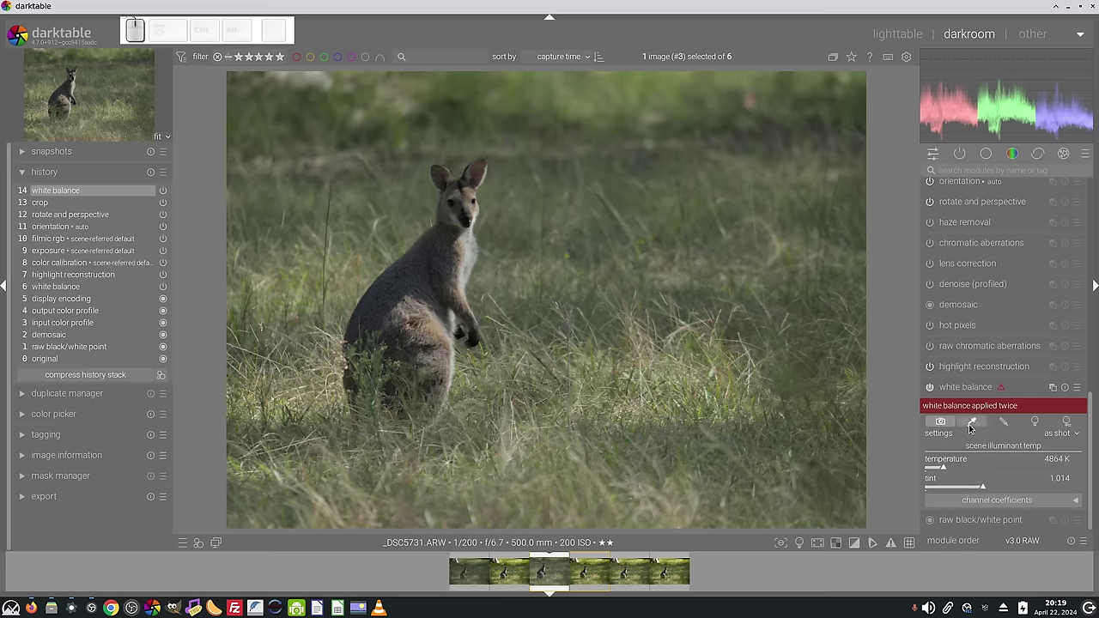
Set white balance to the camera reference point (6502 K), clearing the applied-twice warning.
click(971, 427)
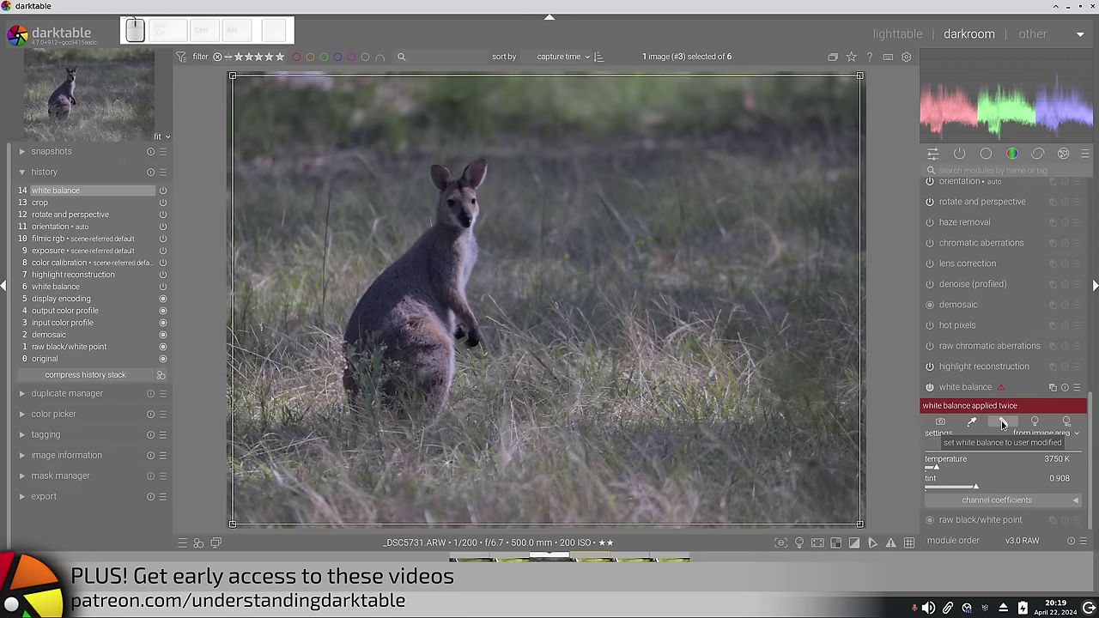
click(1003, 423)
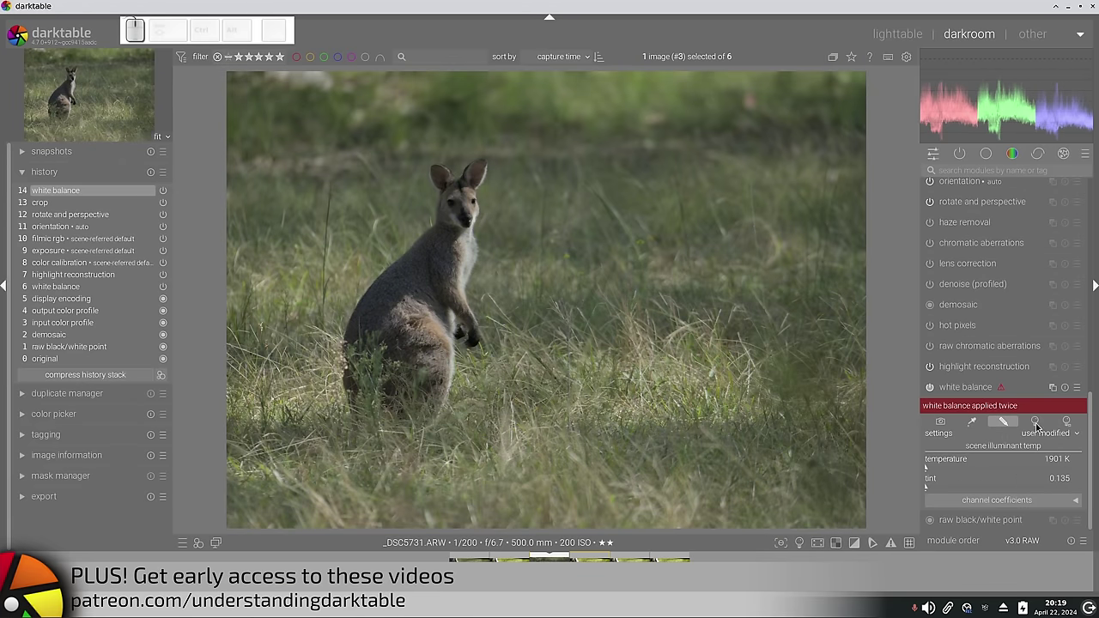
click(1036, 422)
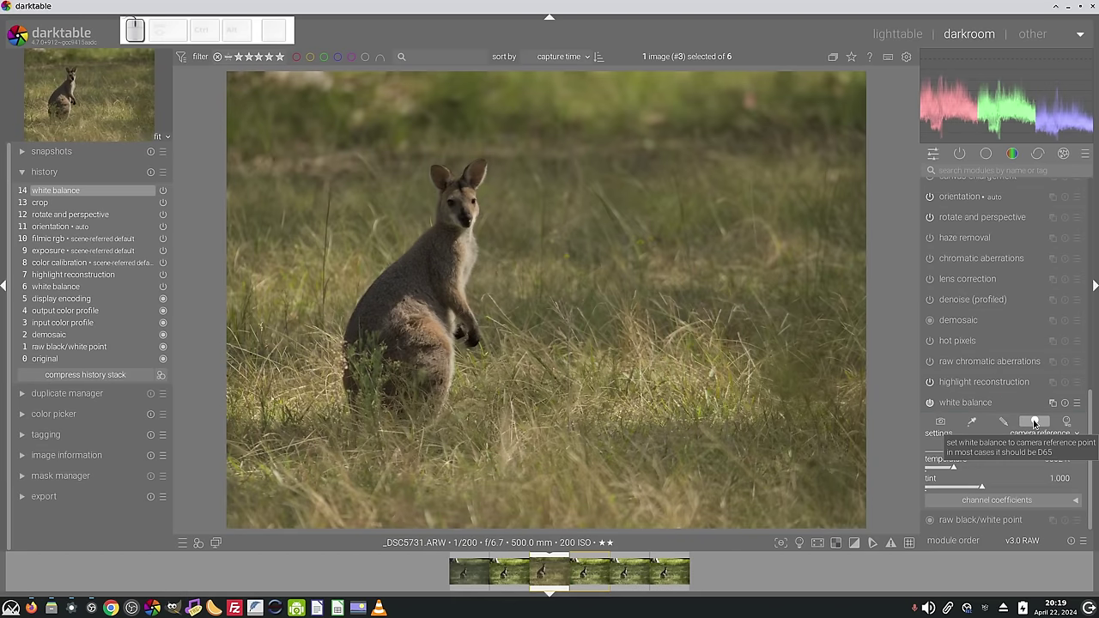
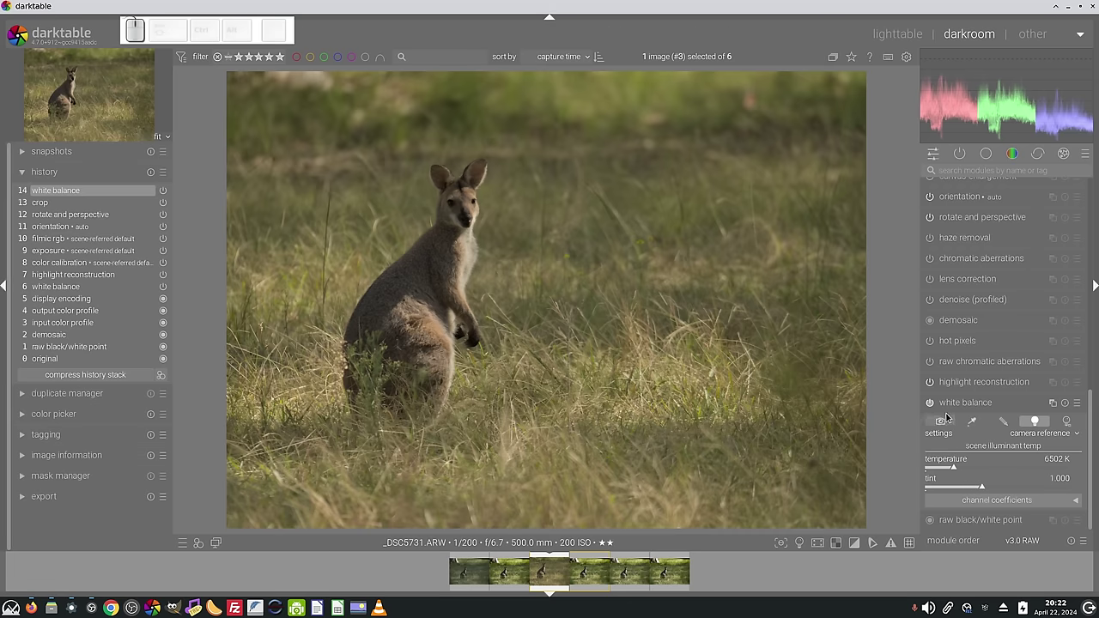
Adjust the color calibration illuminant to about 4698 K and list the chromatic adaptation methods.
click(1000, 406)
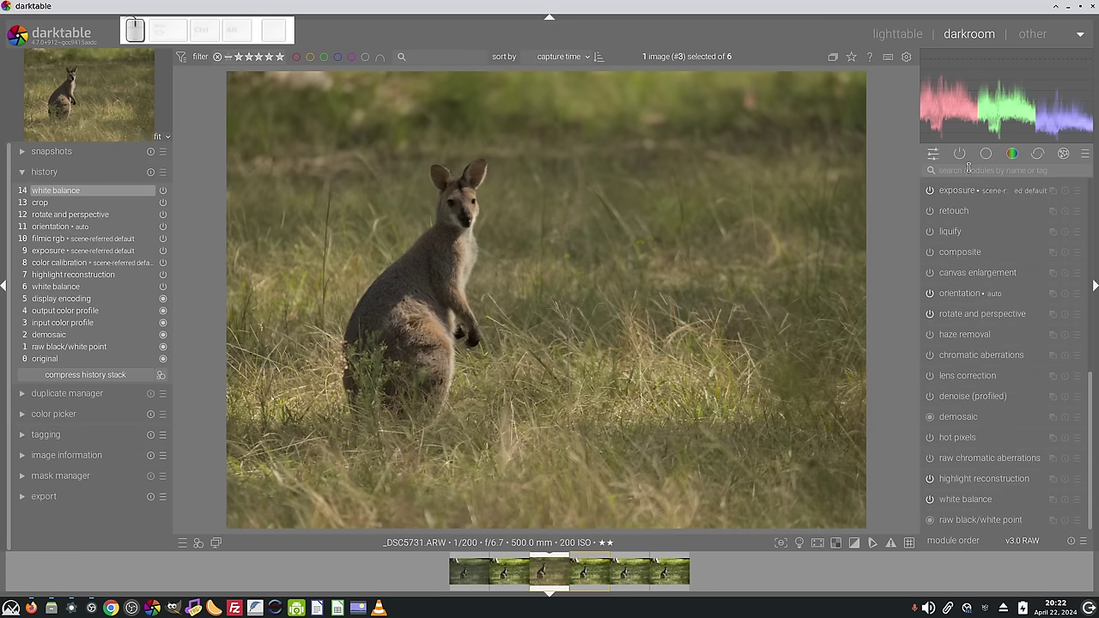
click(965, 157)
click(966, 227)
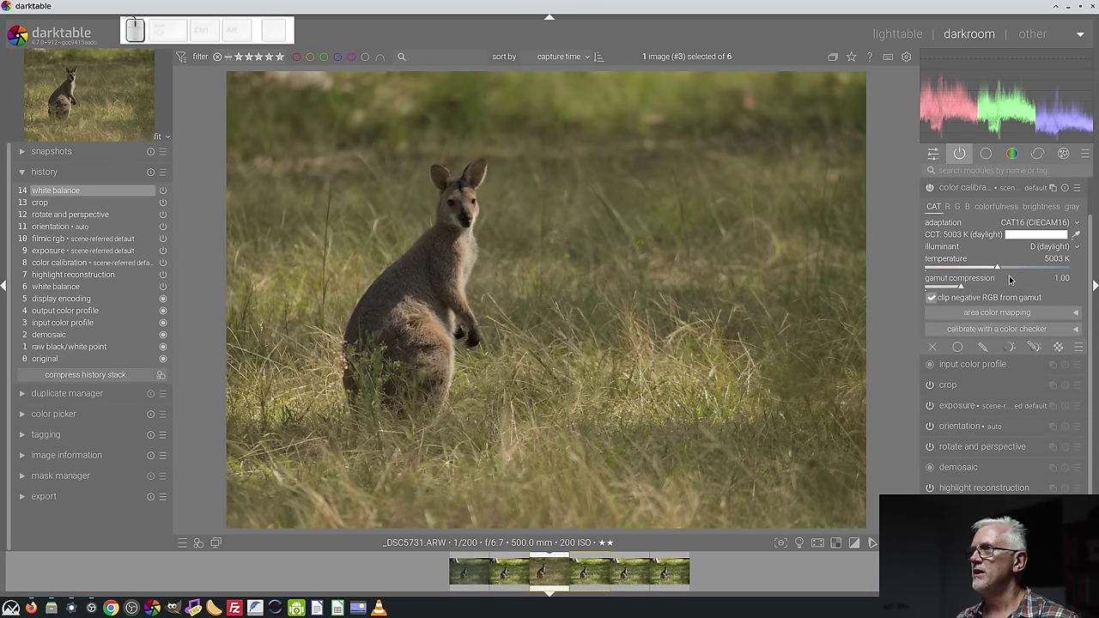
drag(998, 267, 992, 263)
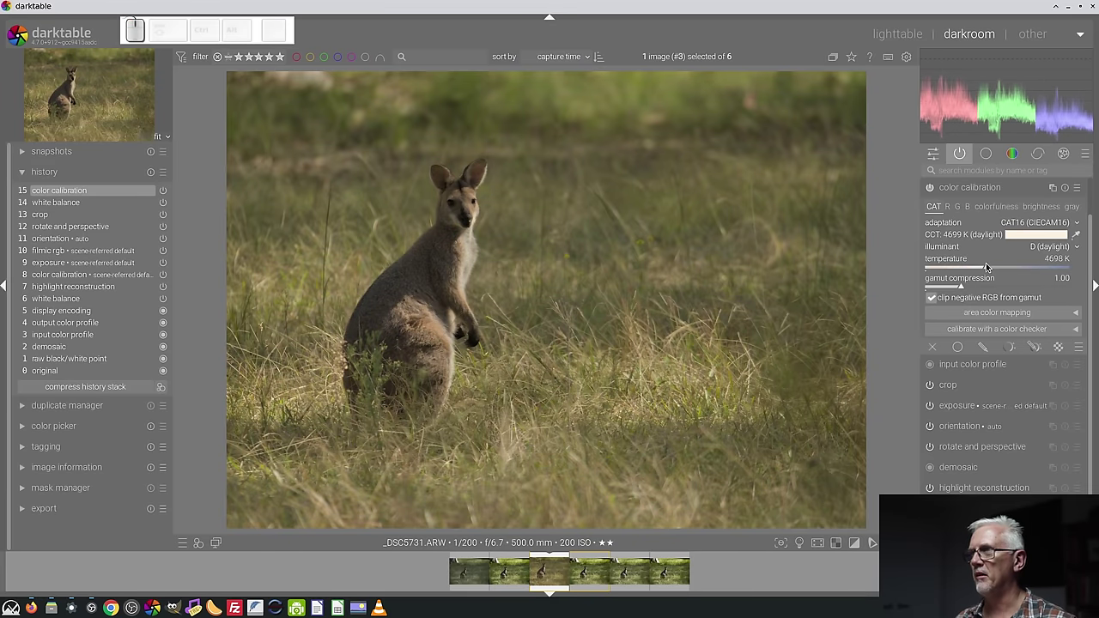
click(1073, 222)
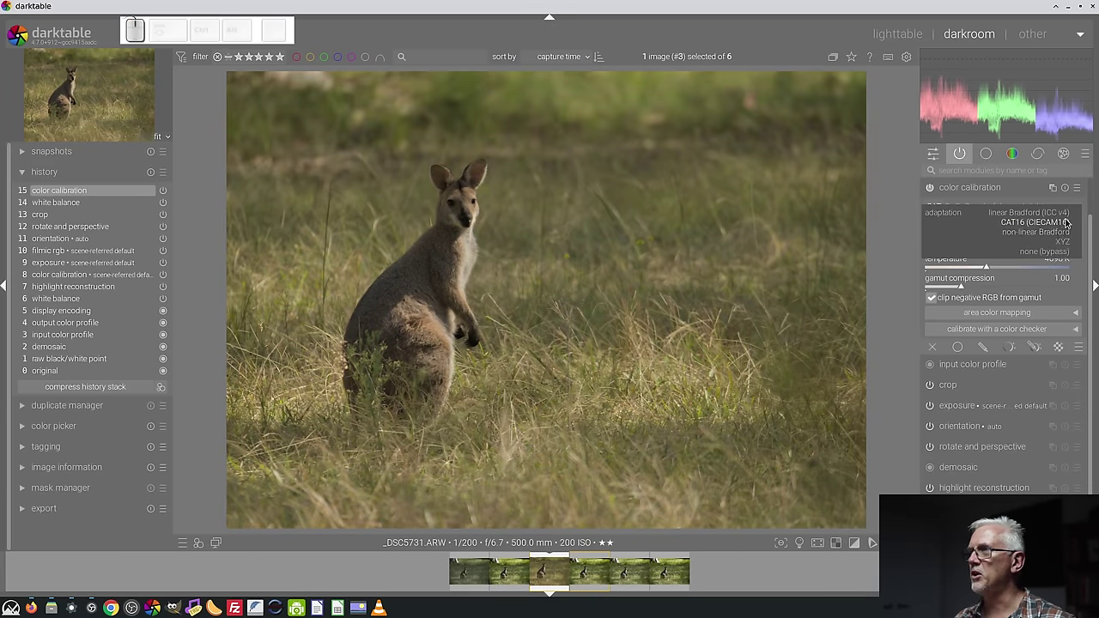
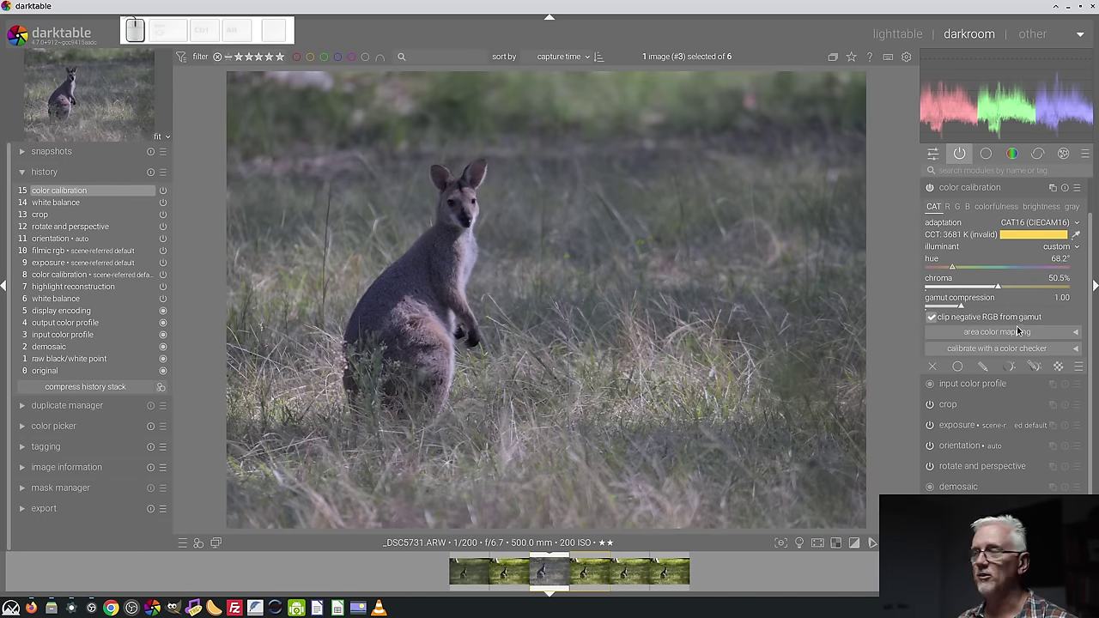
Collapse color calibration with its custom illuminant (hue 68.2°, chroma 50.5%).
click(984, 190)
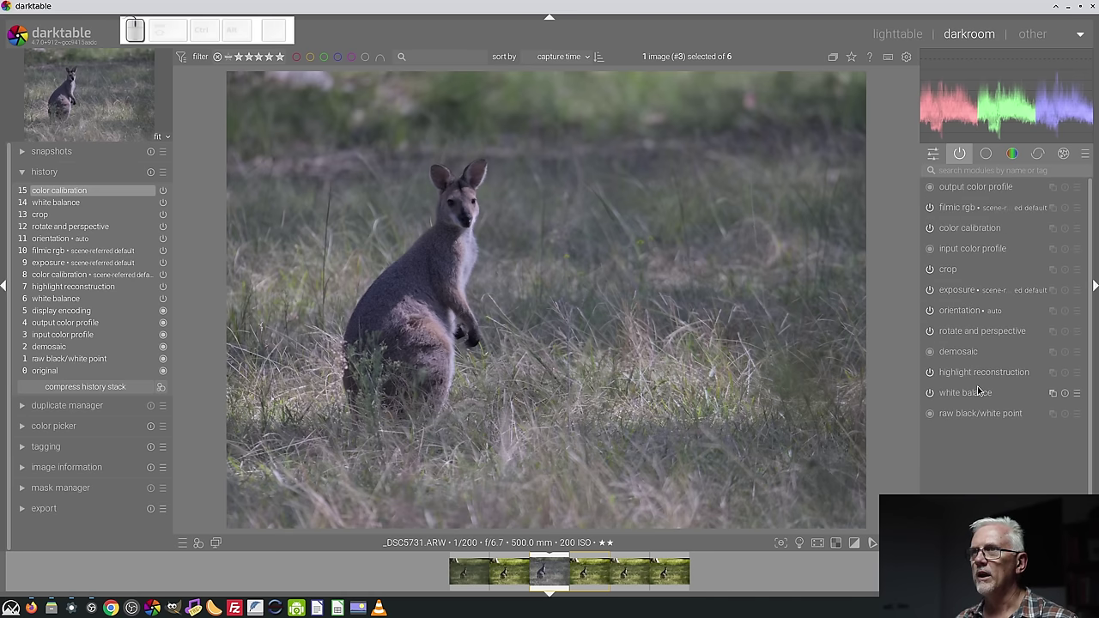
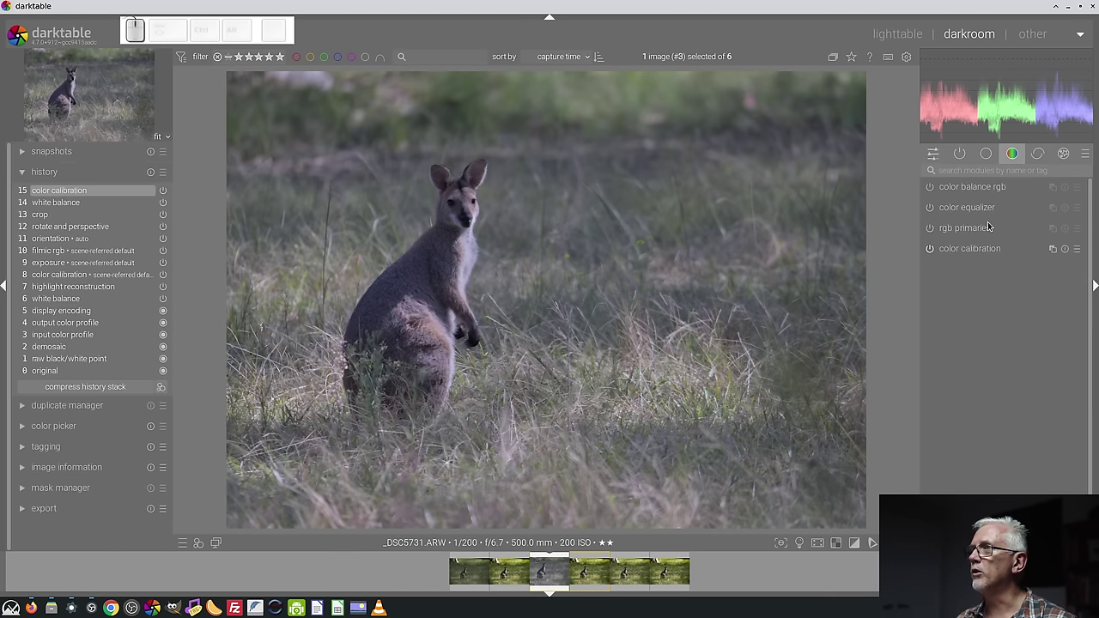
Nudge color balance rgb hue shift to +3.23° and fine-tune global saturation.
click(979, 190)
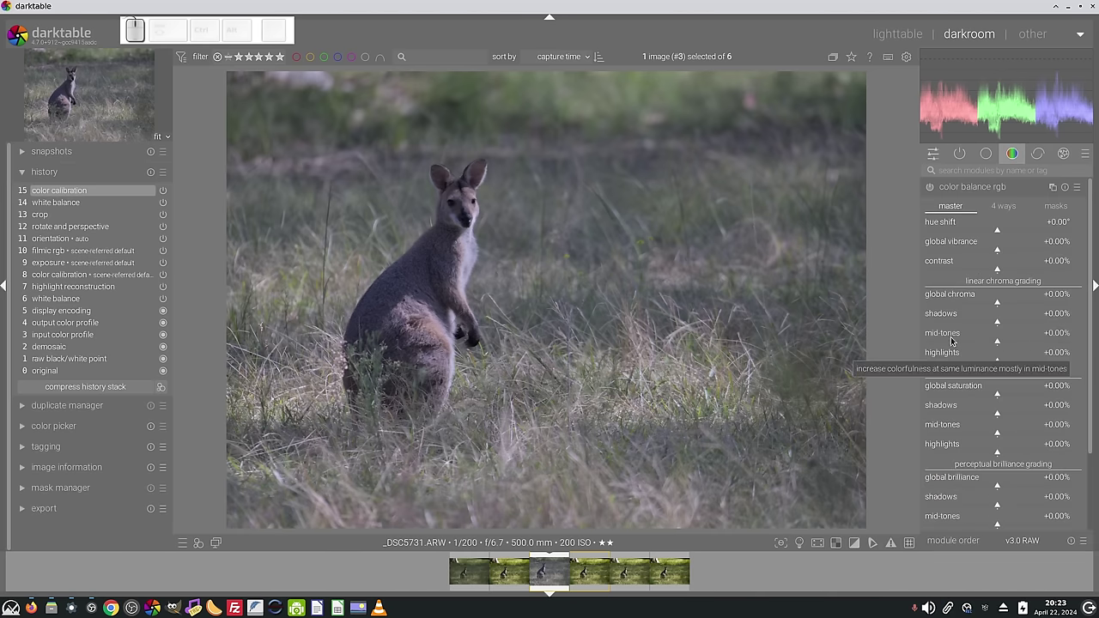
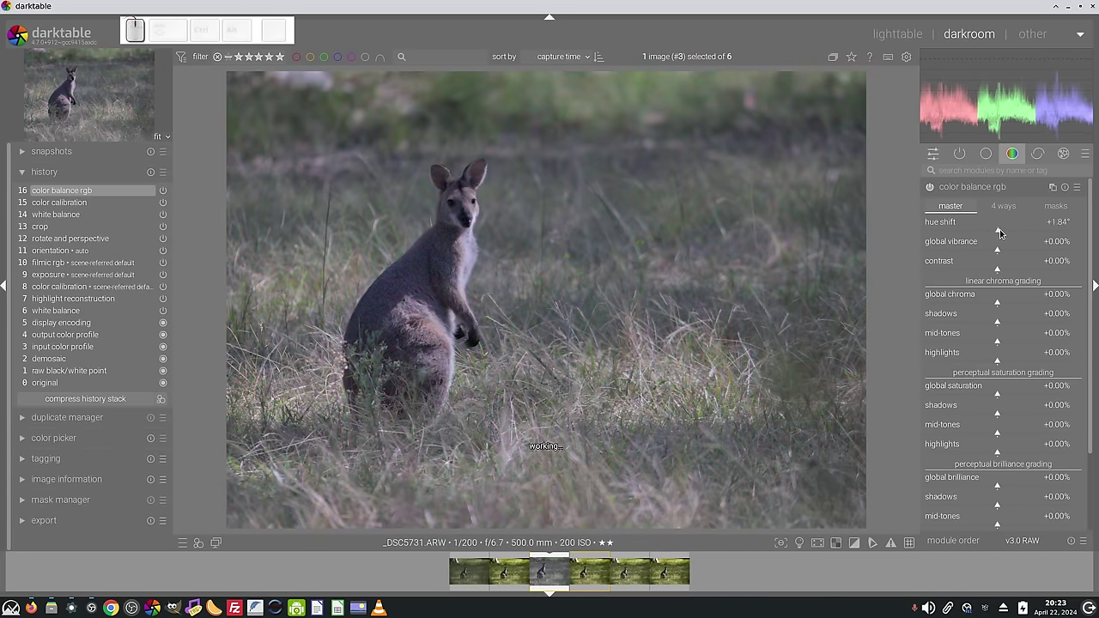
right_click(1000, 231)
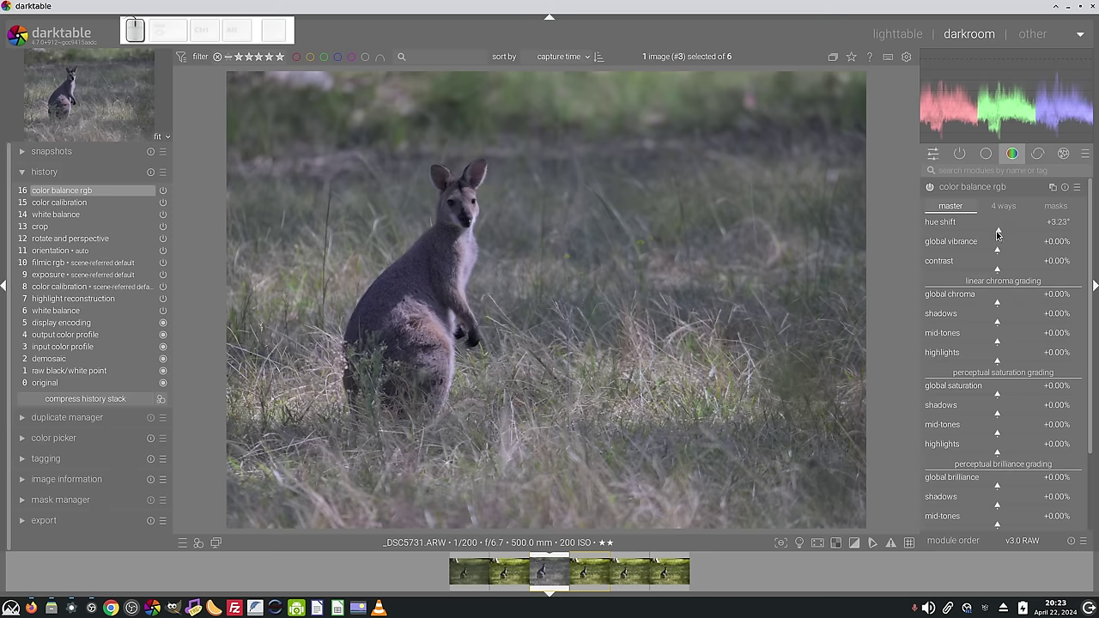
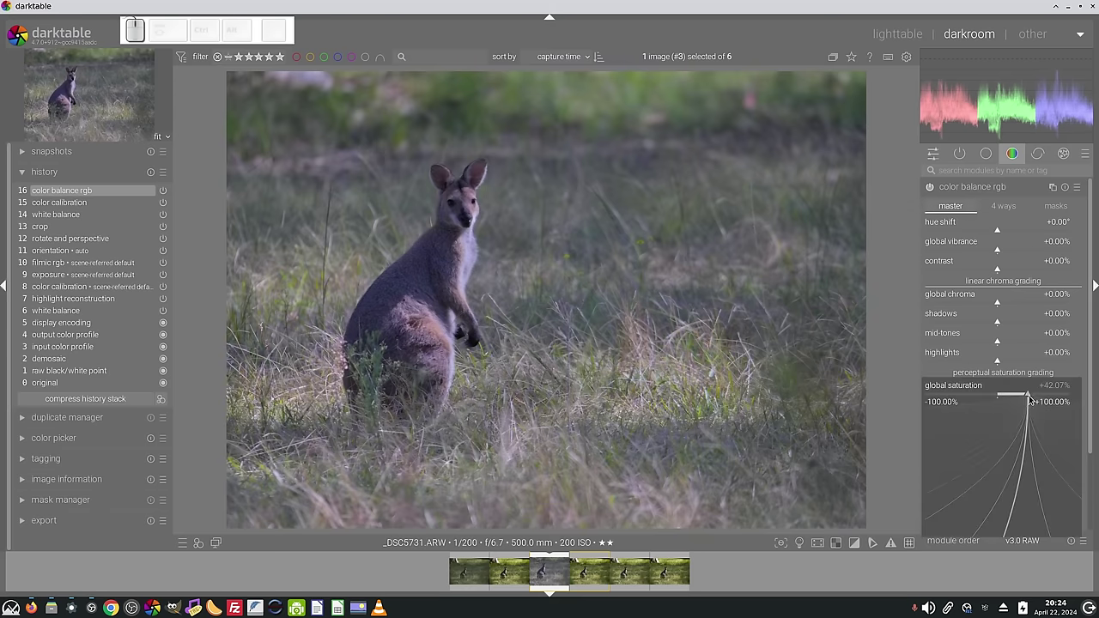
key(KP_0)
key(KP_Enter)
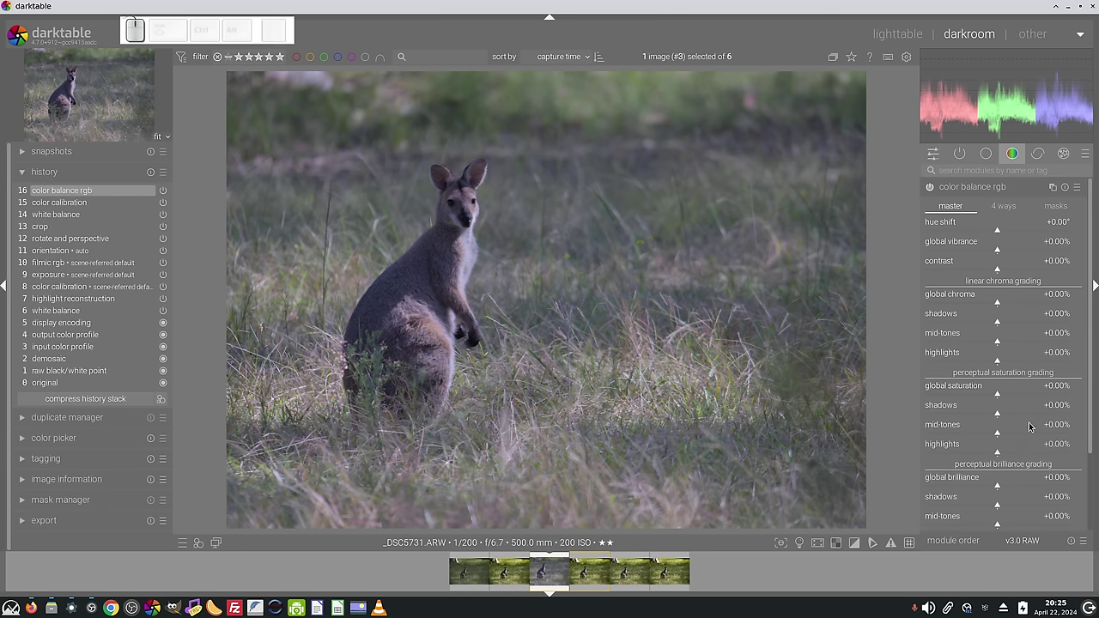
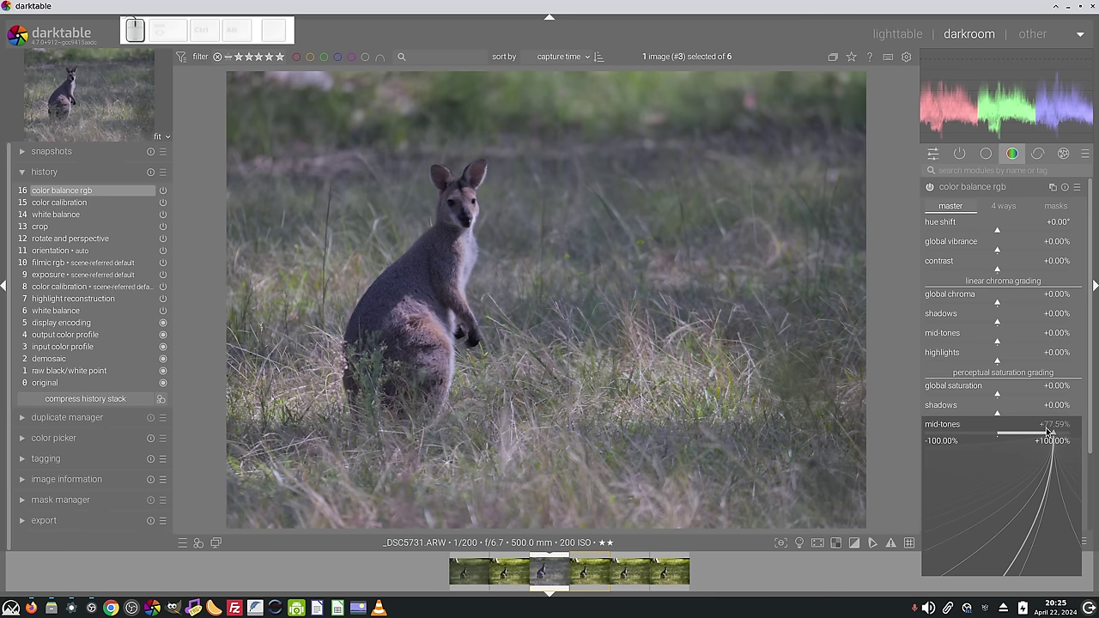
key(KP_0)
key(KP_Enter)
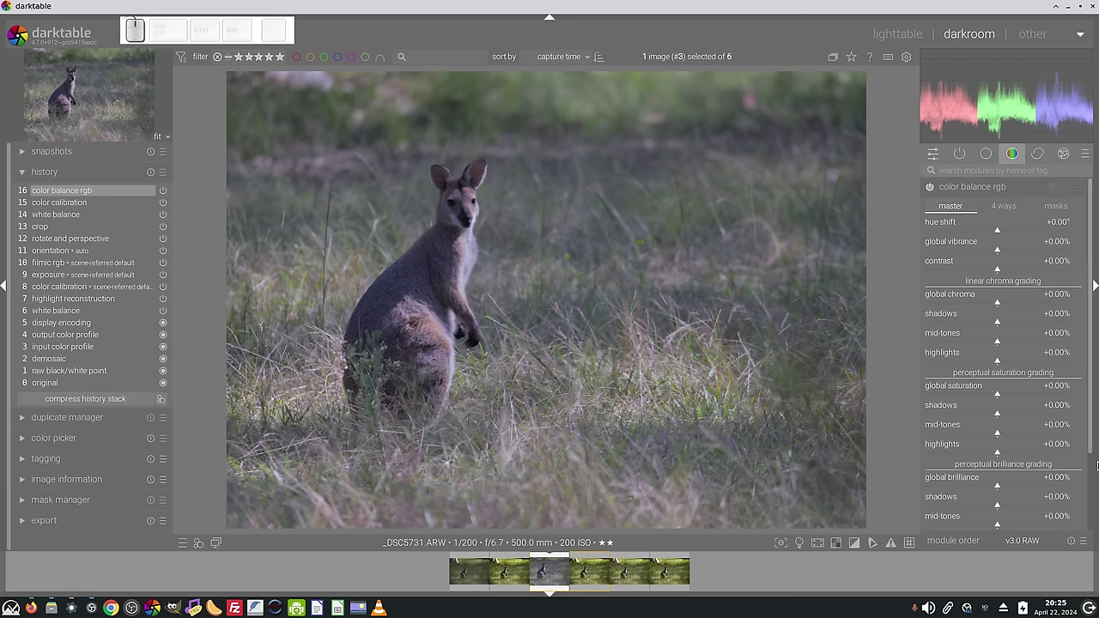
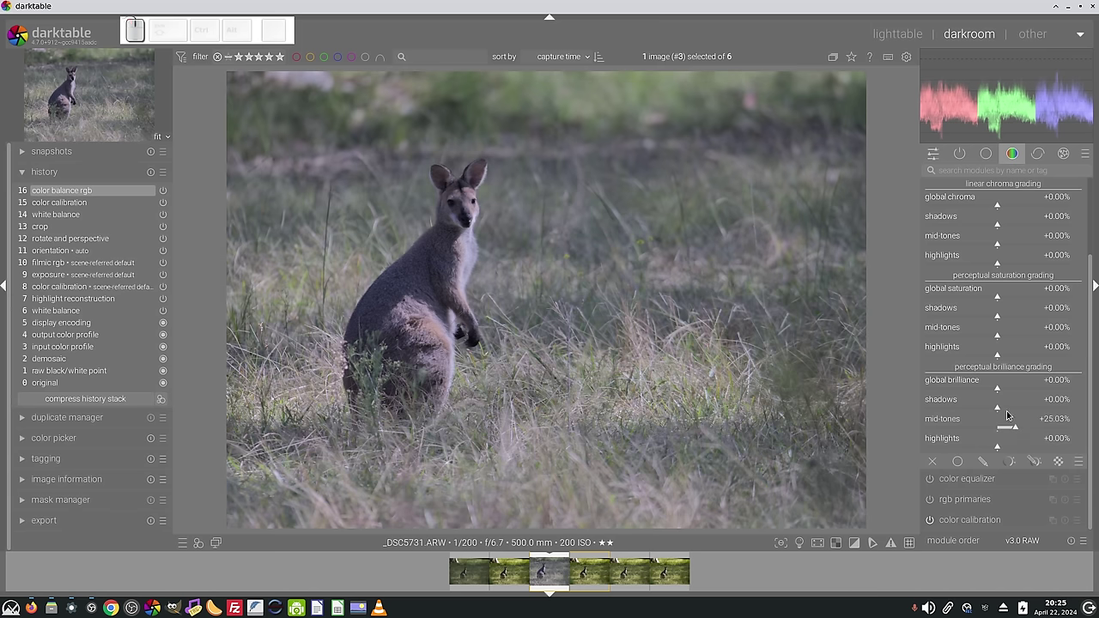
drag(1001, 408, 1015, 413)
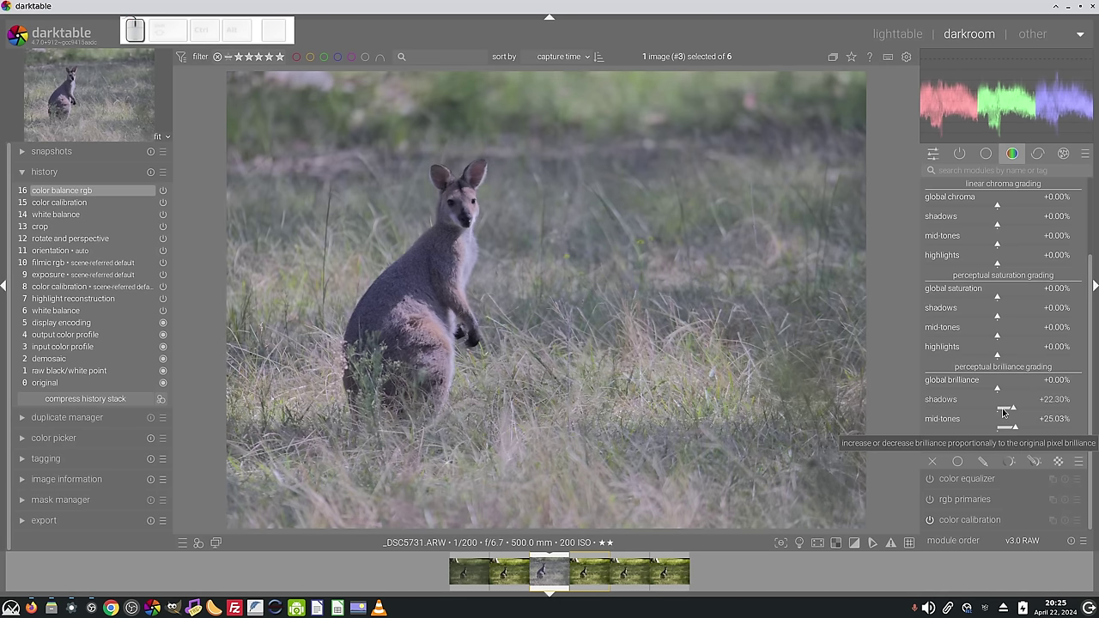
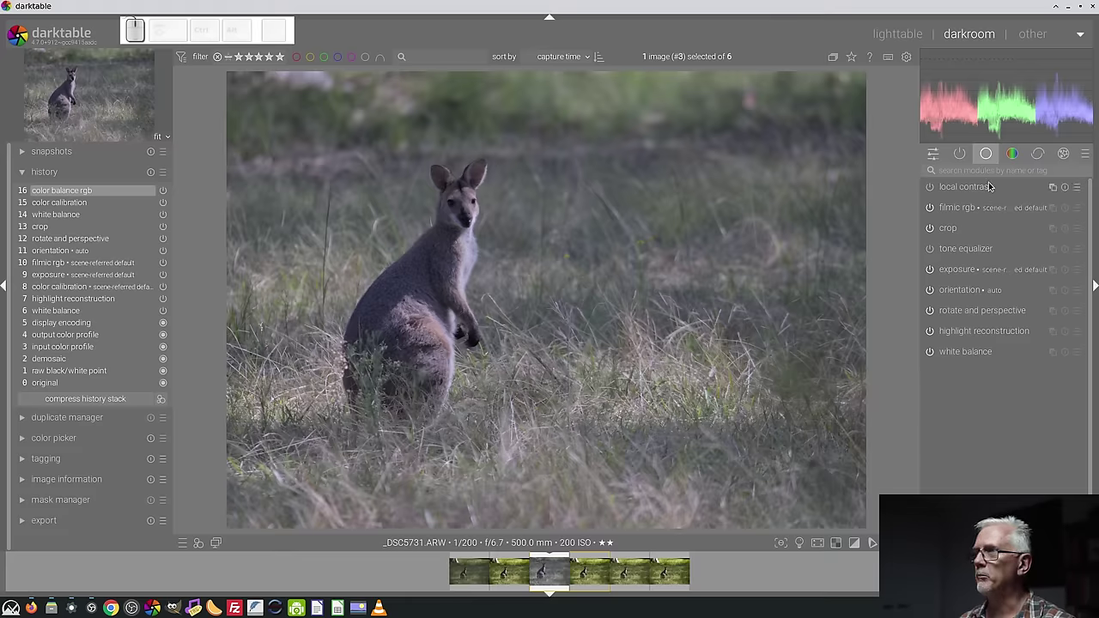
Lift the tone equalizer's -7, -6 and -5 EV bands by about +0.09, +0.20 and +0.26 EV.
click(972, 253)
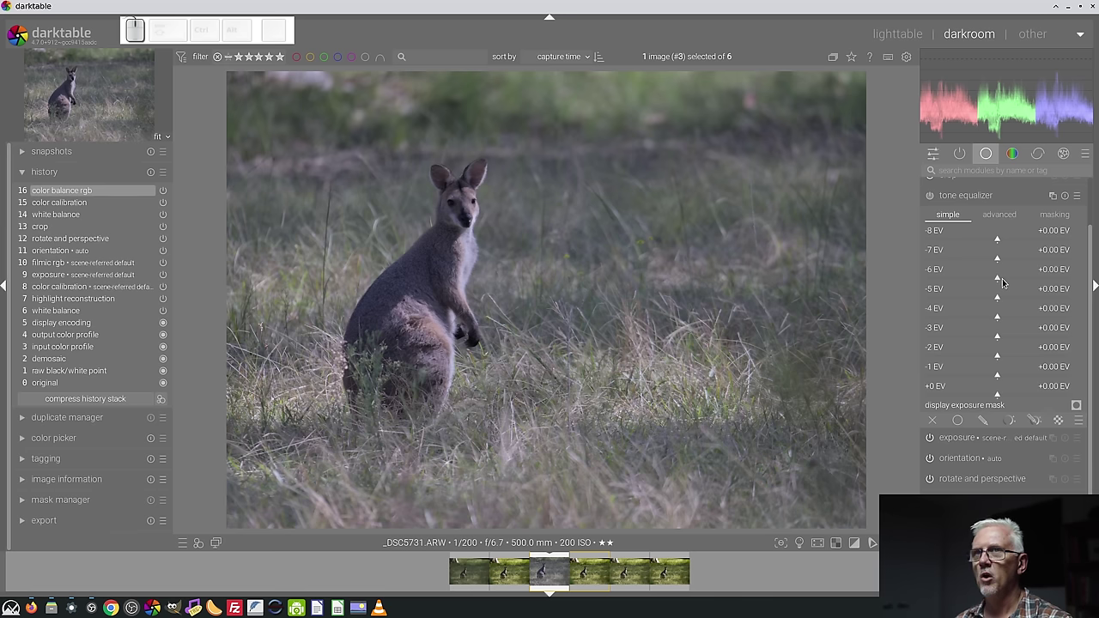
drag(1003, 280, 1006, 297)
drag(1002, 297, 1005, 279)
click(1003, 266)
click(999, 259)
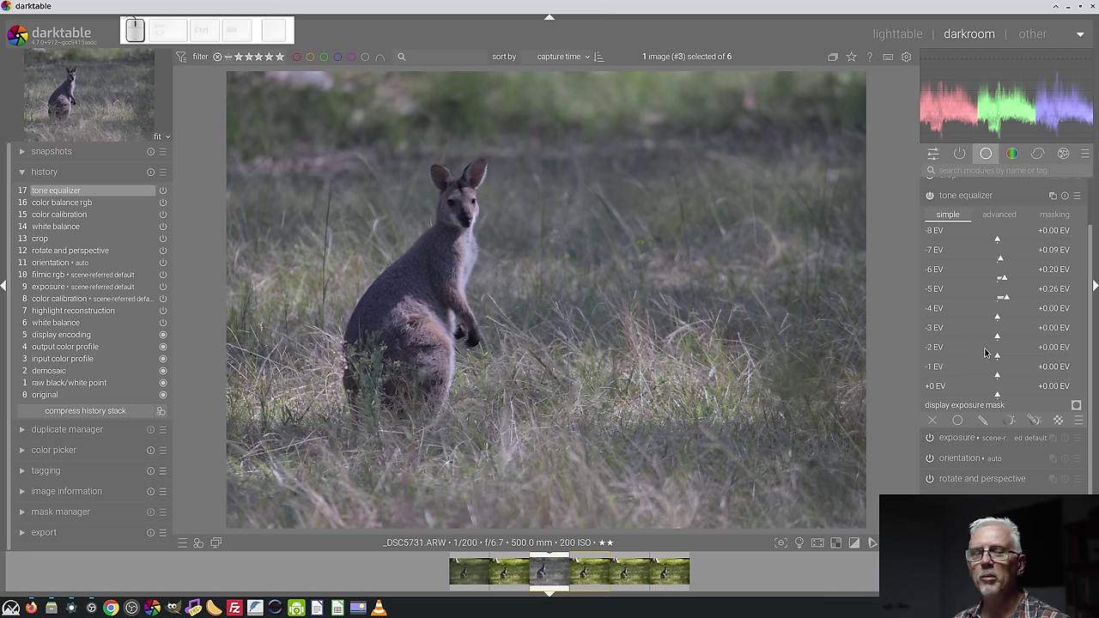
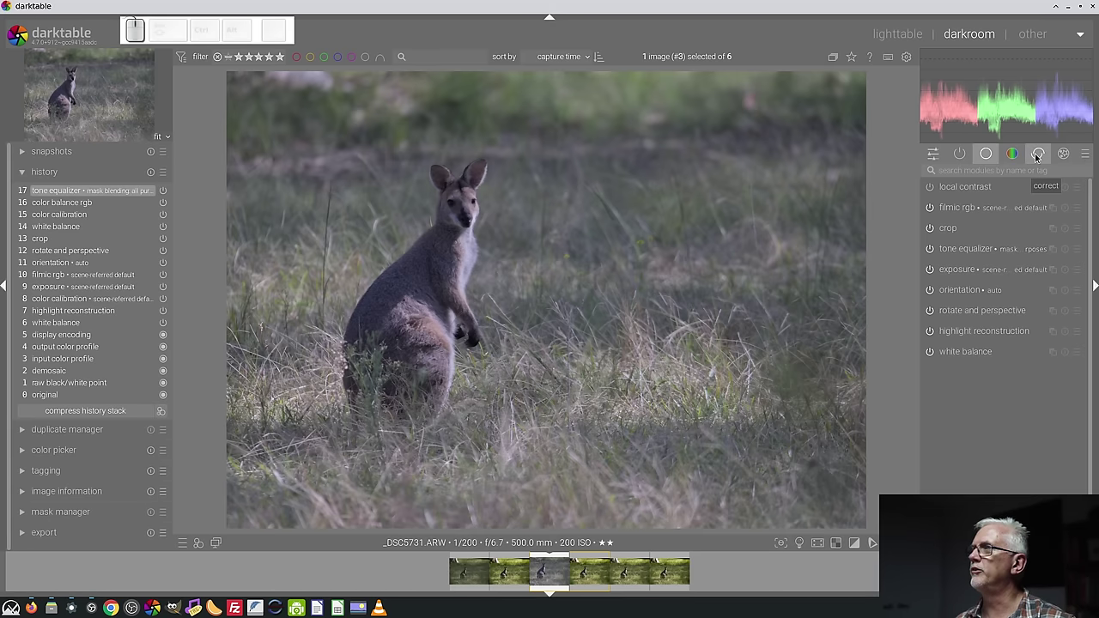
Show the corrective module group and expand denoise (profiled) for the wallaby photo.
click(1039, 155)
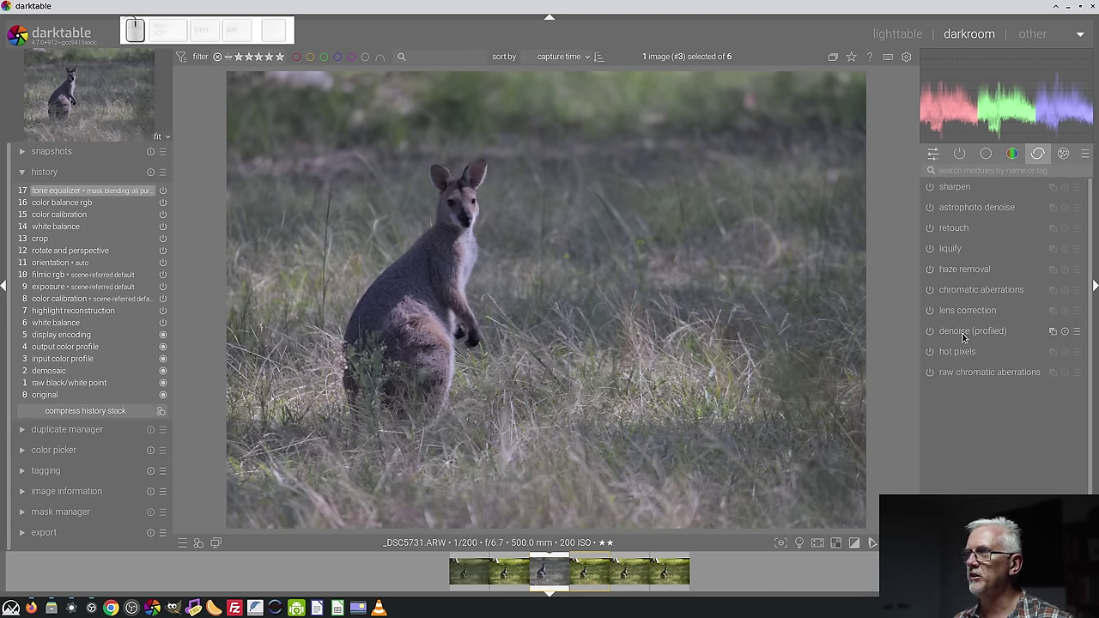
click(967, 338)
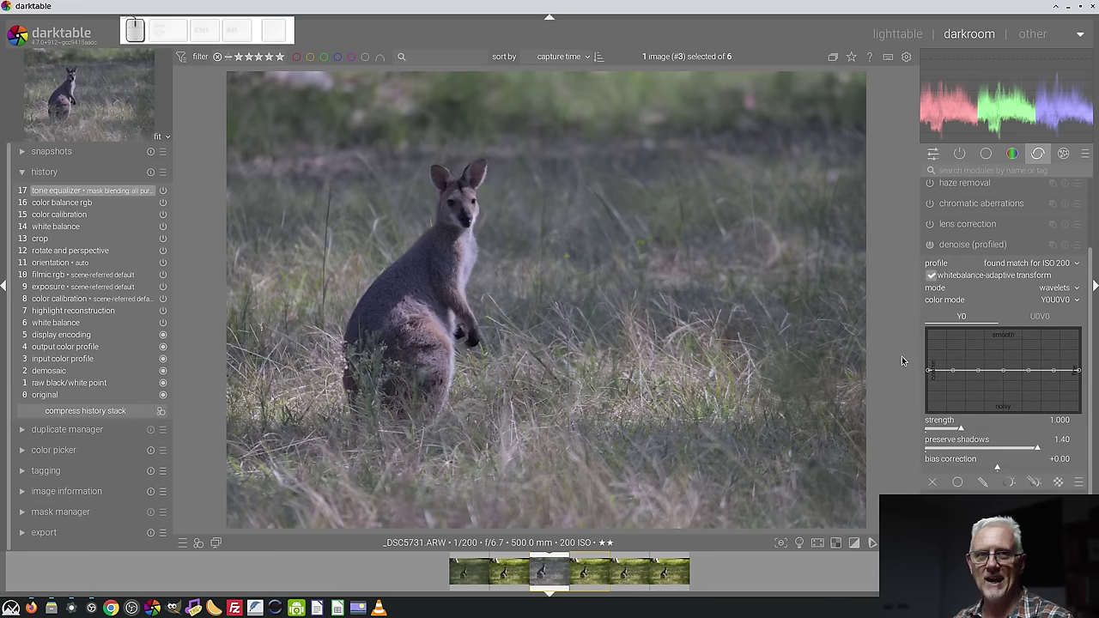
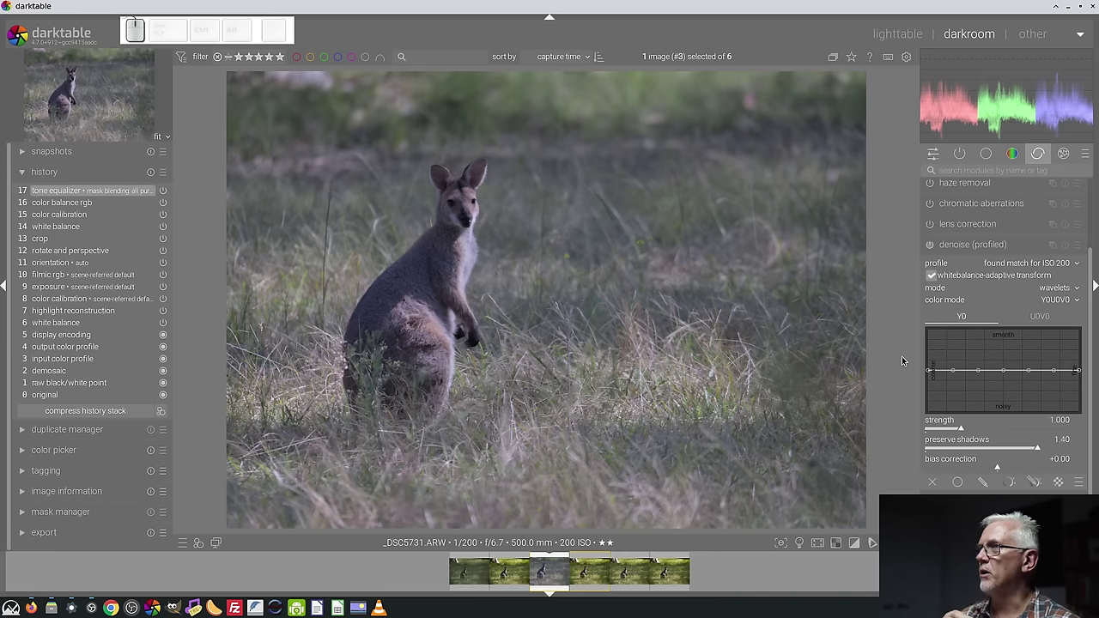
Enable denoise (profiled) so it becomes step 18 in the wallaby photo's history.
click(1068, 247)
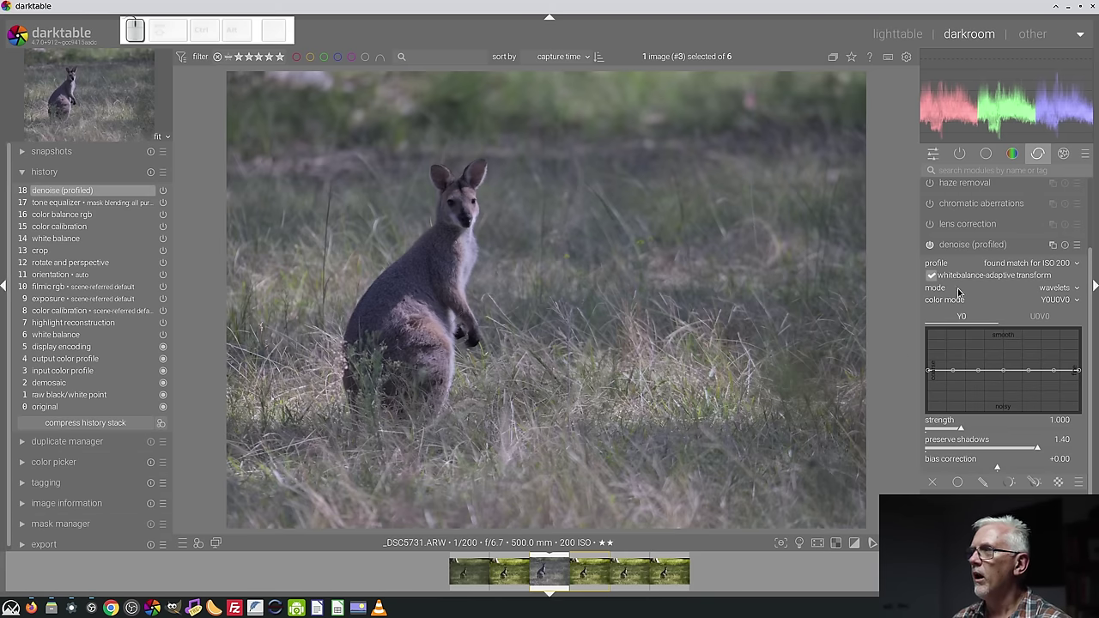
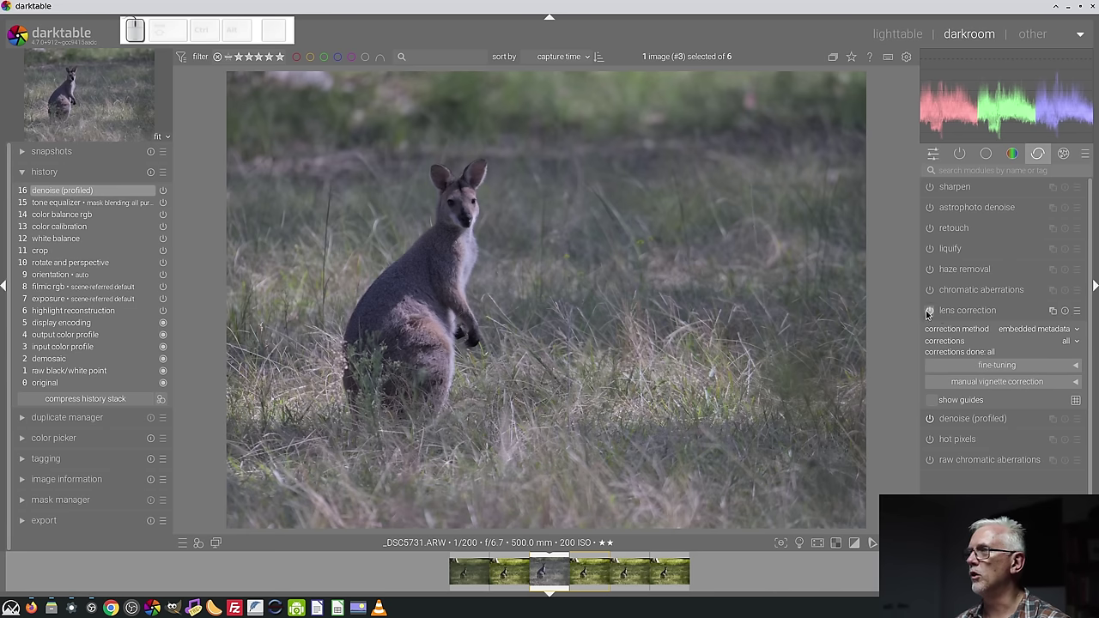
Enable lens correction using the embedded lens metadata method.
click(1069, 314)
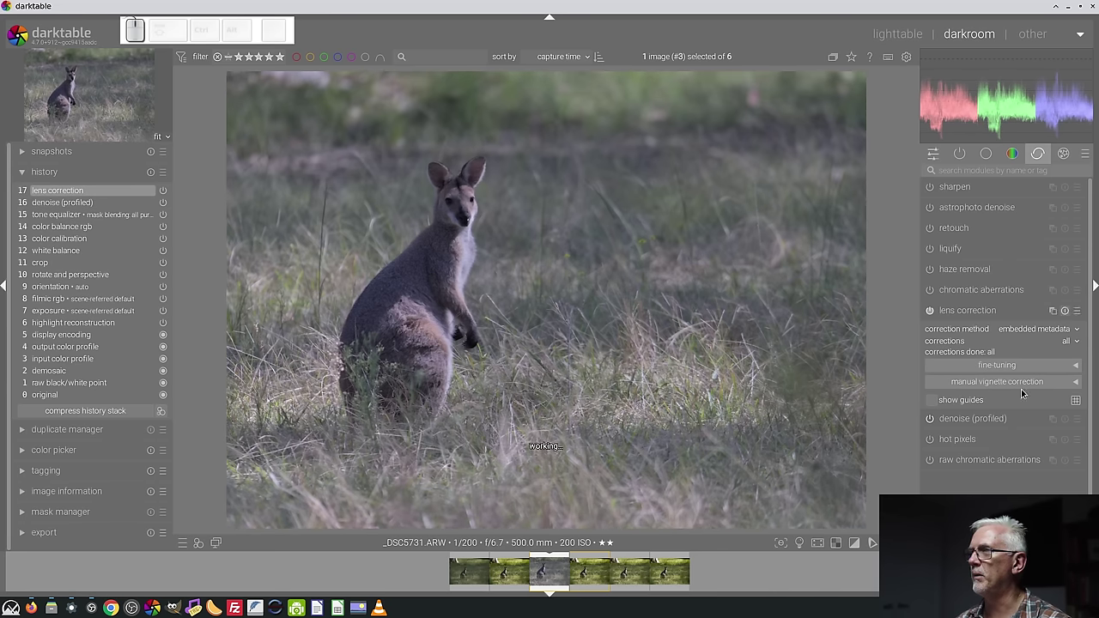
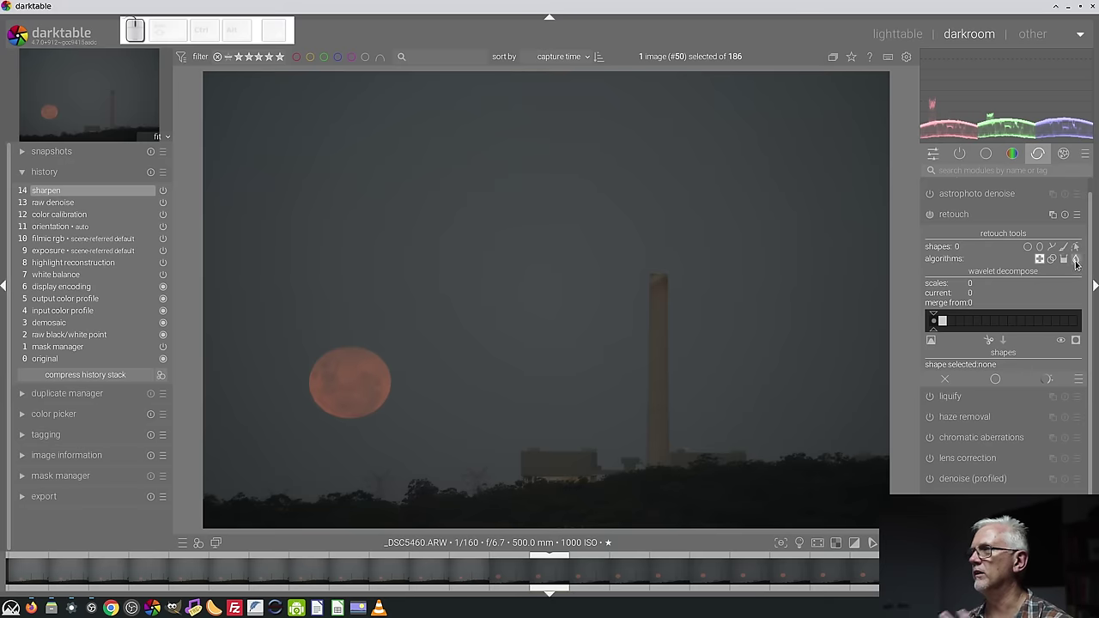
Start a circular retouch patch and size it to about 9.95% with a narrow feather over the moon.
click(1028, 251)
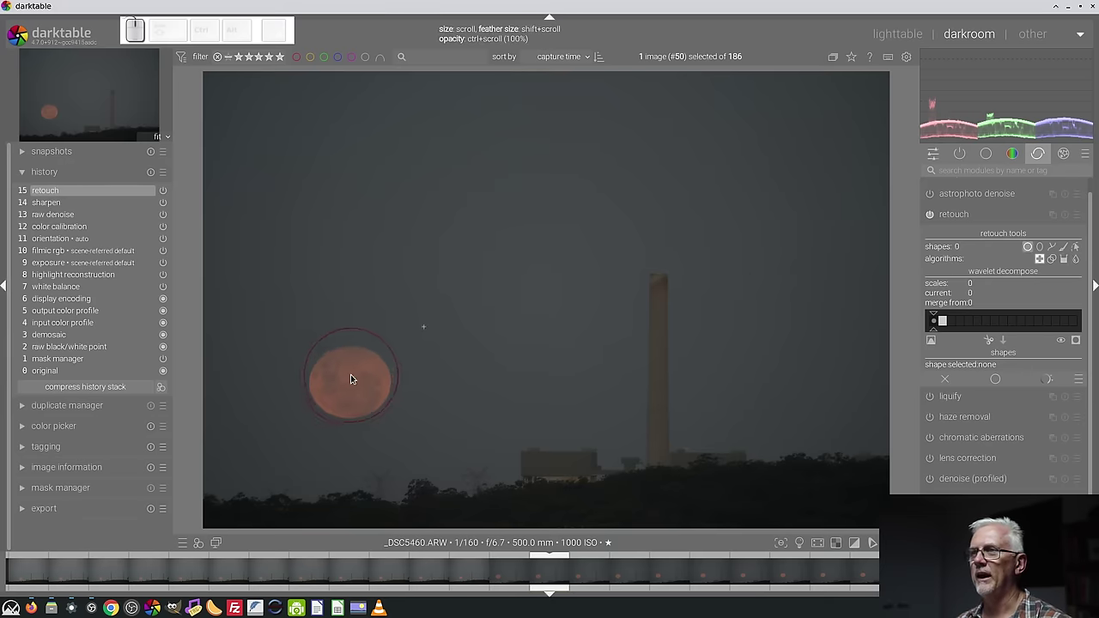
scroll(down, 3)
scroll(up, 3)
scroll(up, 3)
scroll(up, 3)
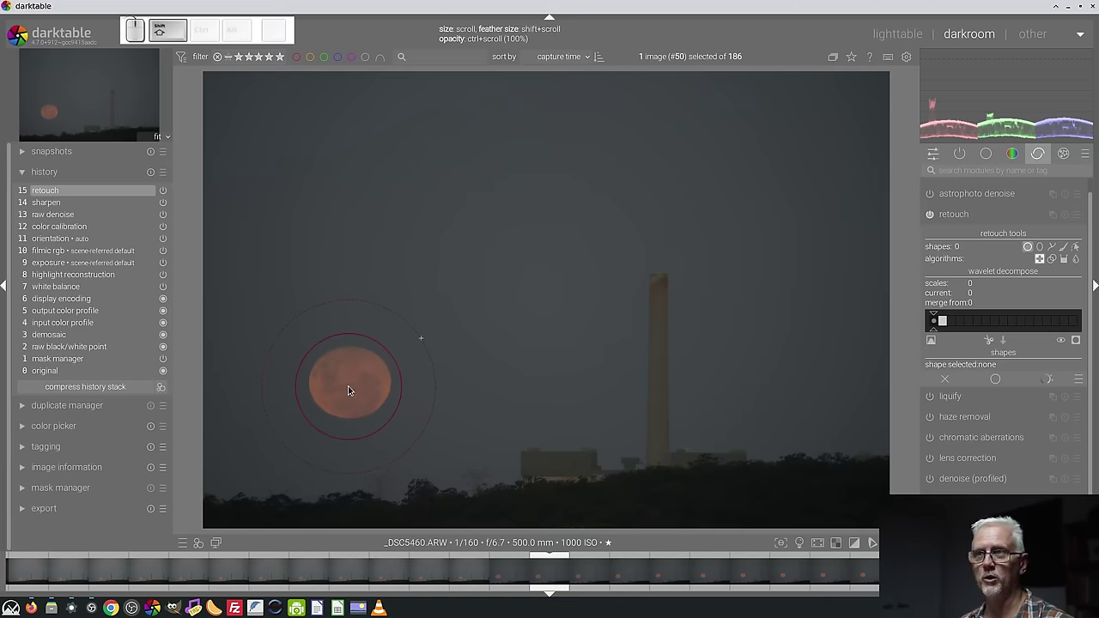
scroll(down, 3)
scroll(down, 3)
scroll(down, 3)
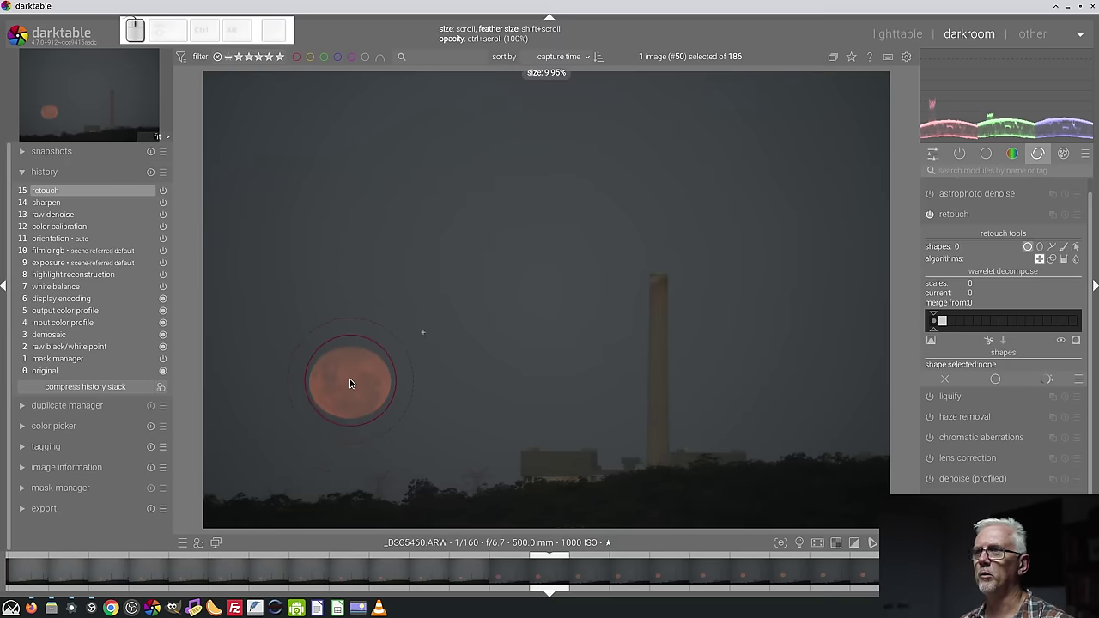
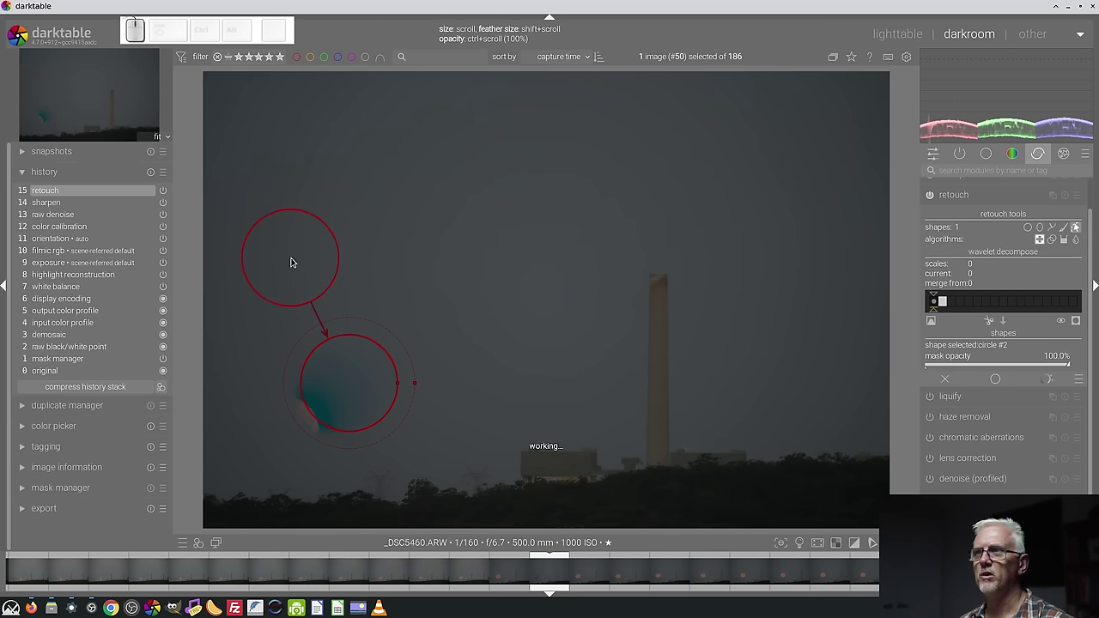
Collapse the retouch module to view the moon cloned over with sky.
click(975, 200)
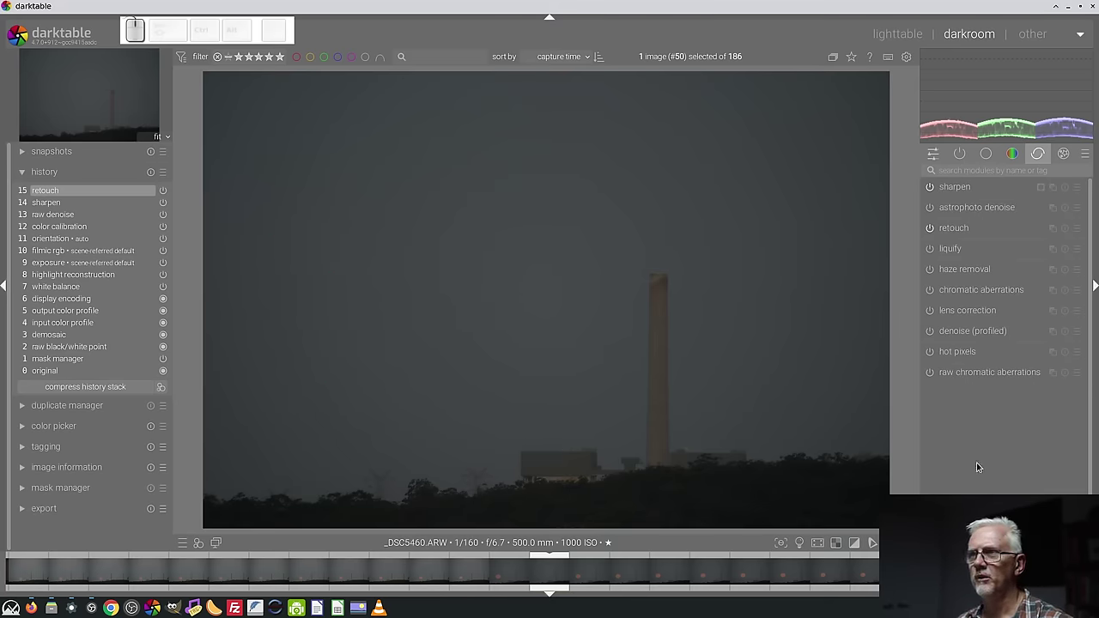
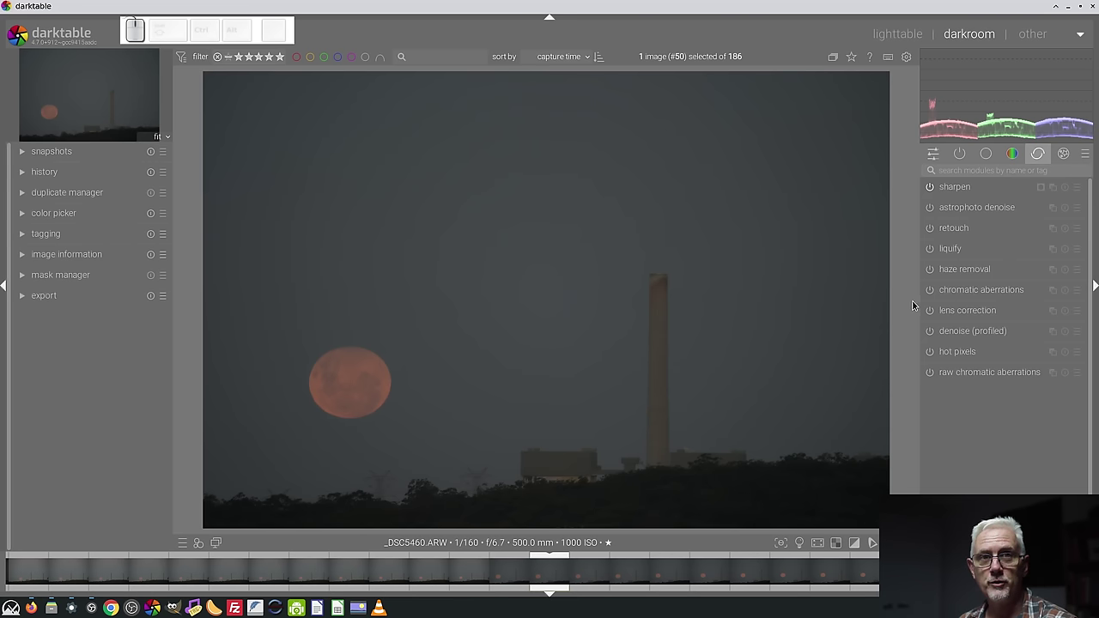
Peek at the sharpen module, then search the module list for 'diff'.
click(982, 188)
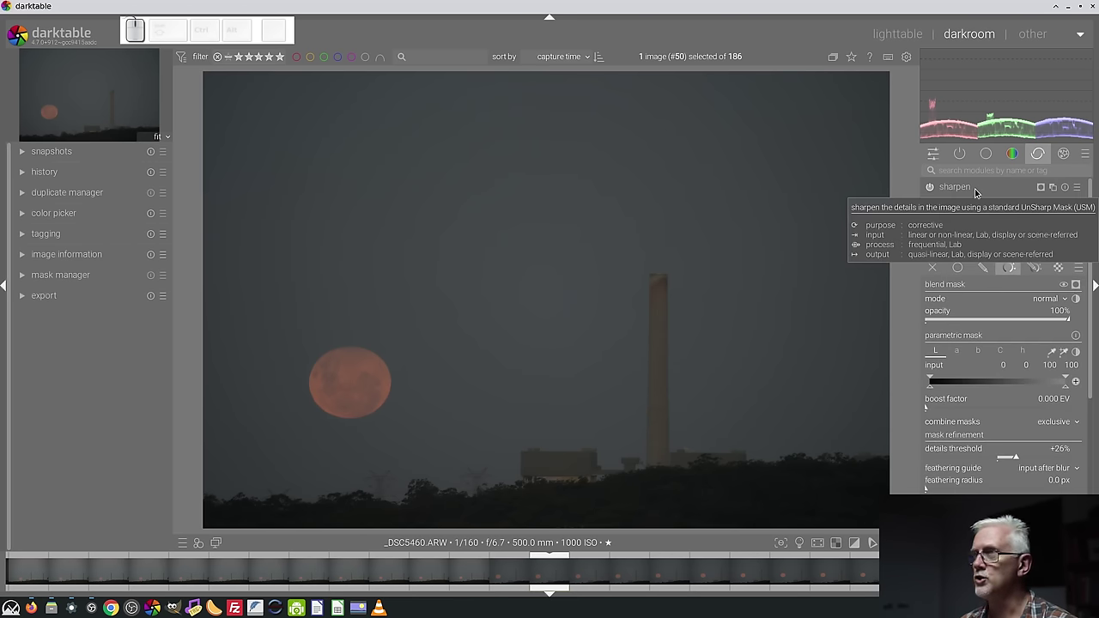
click(968, 187)
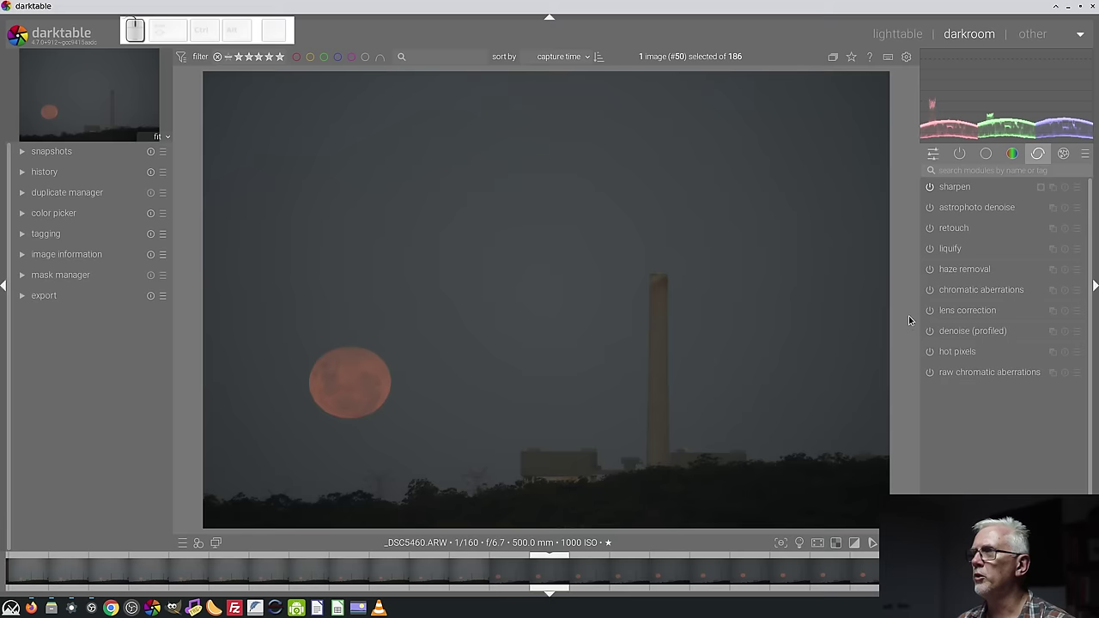
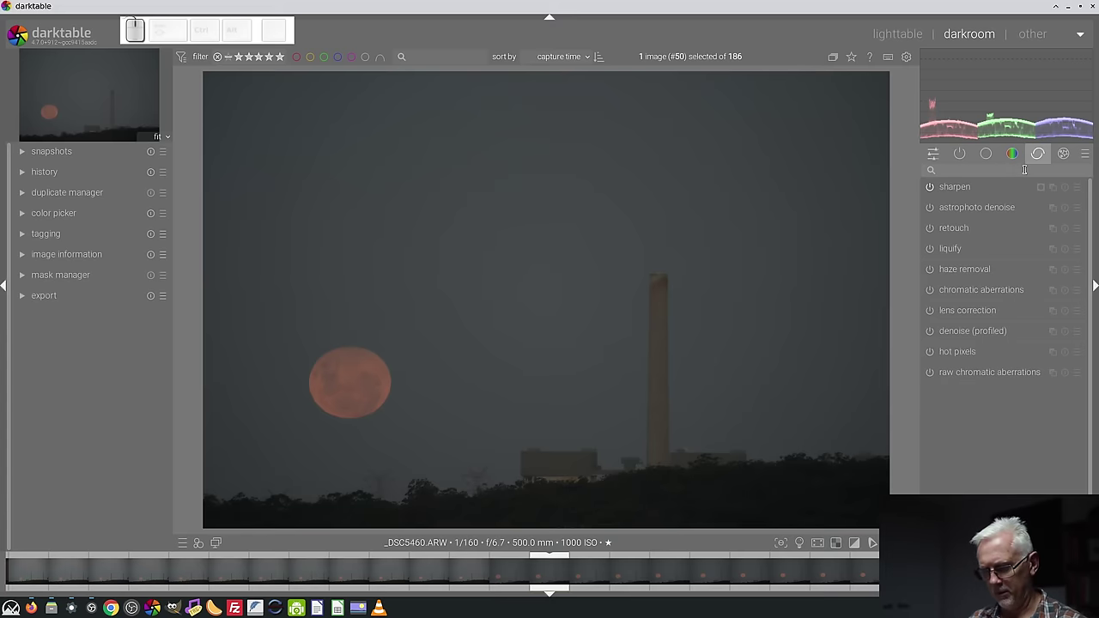
click(956, 190)
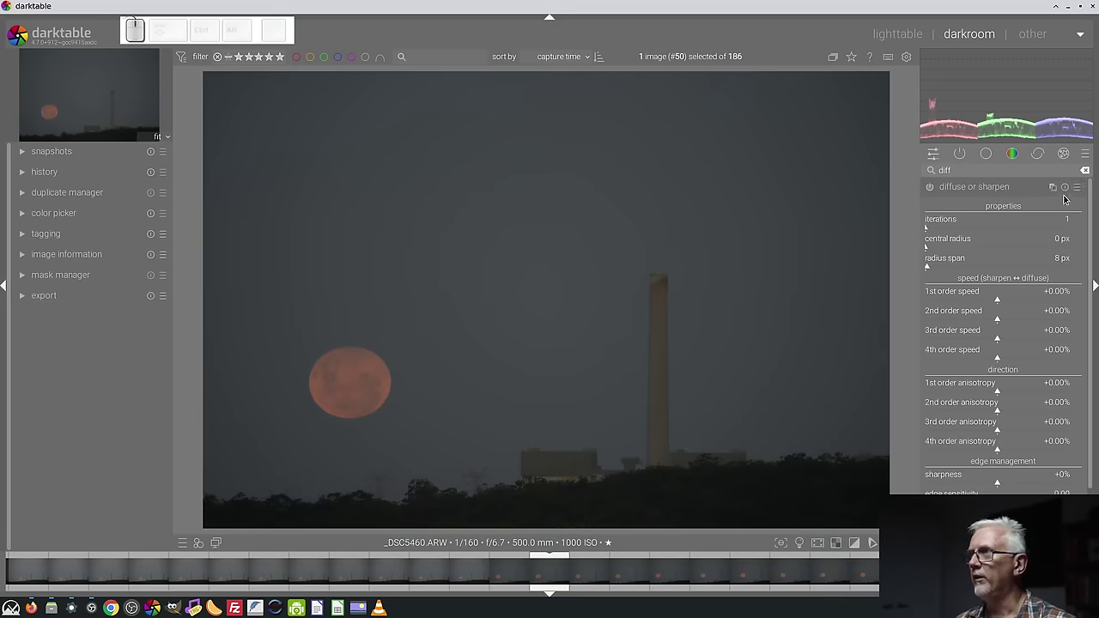
Browse the diffuse or sharpen presets without applying one, then collapse the module.
click(1081, 186)
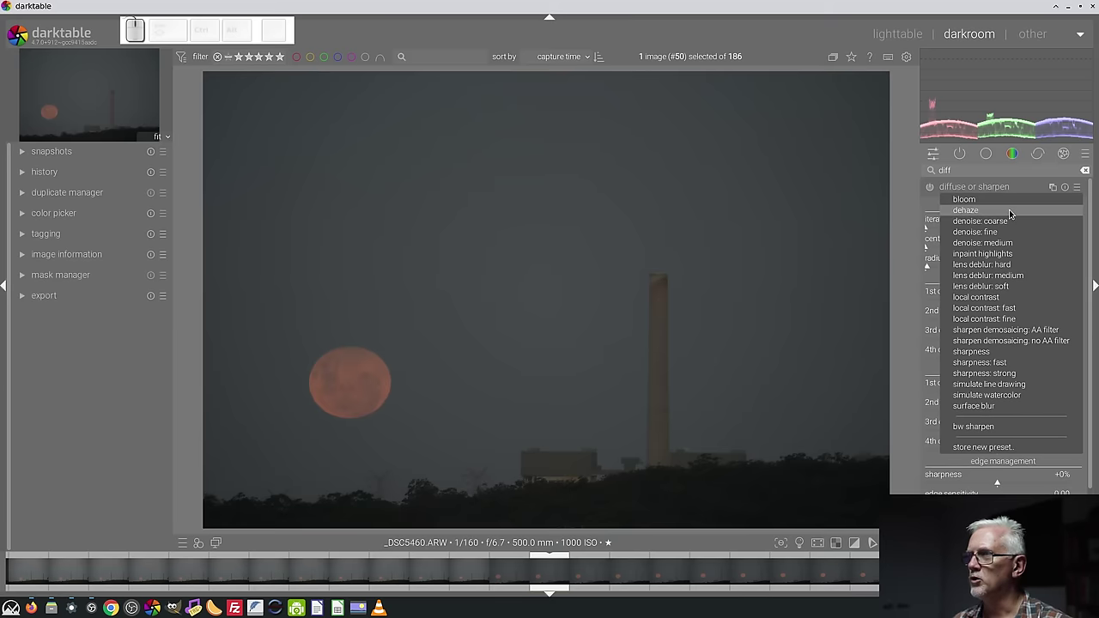
click(919, 198)
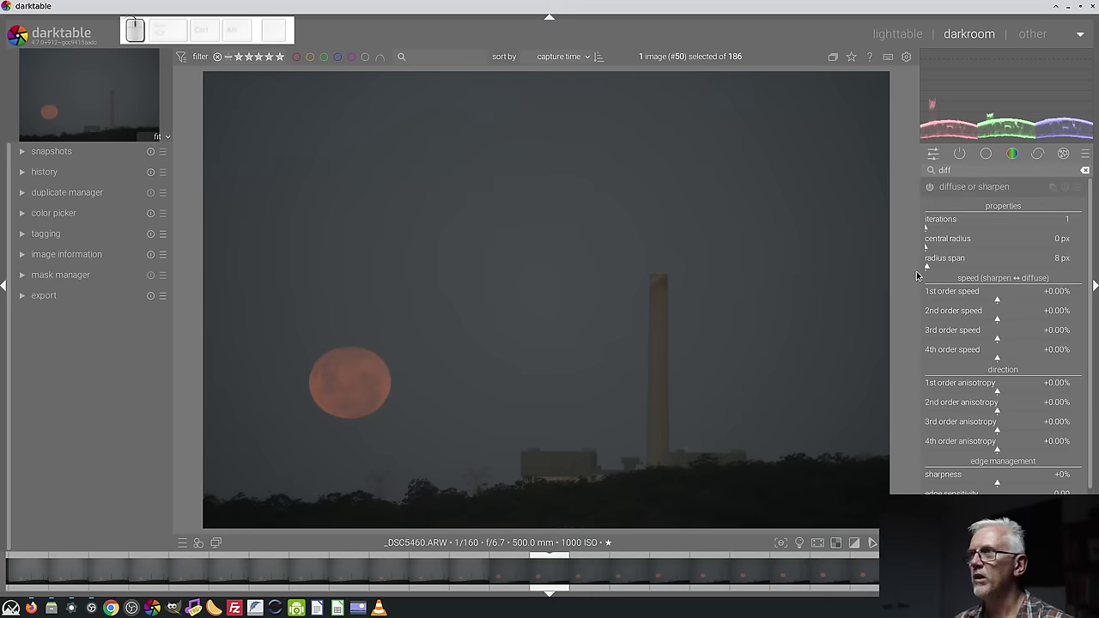
click(953, 193)
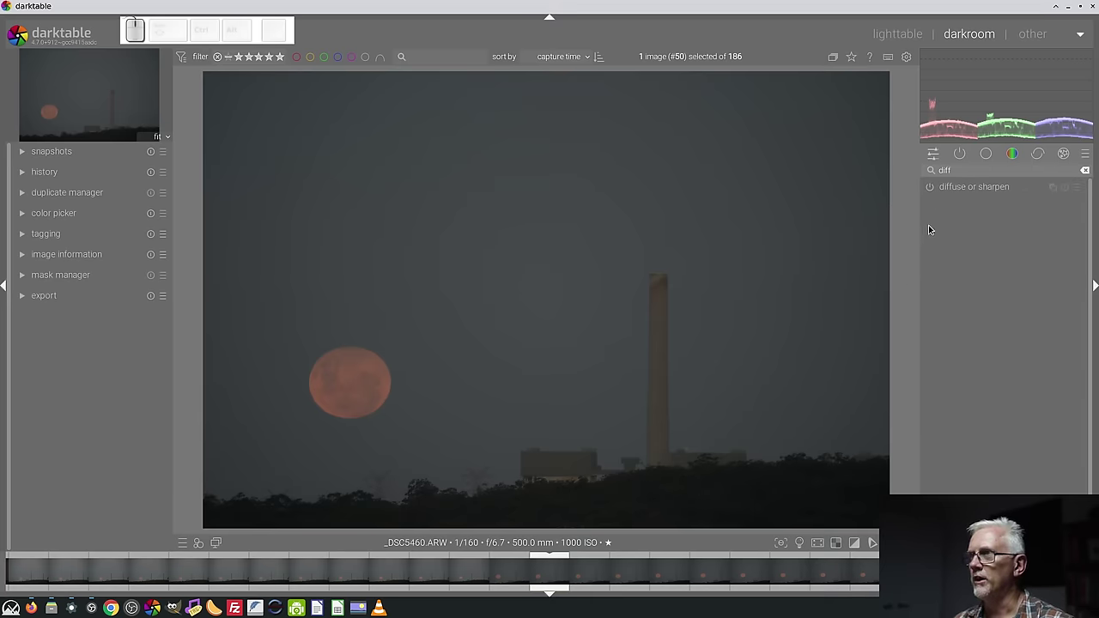